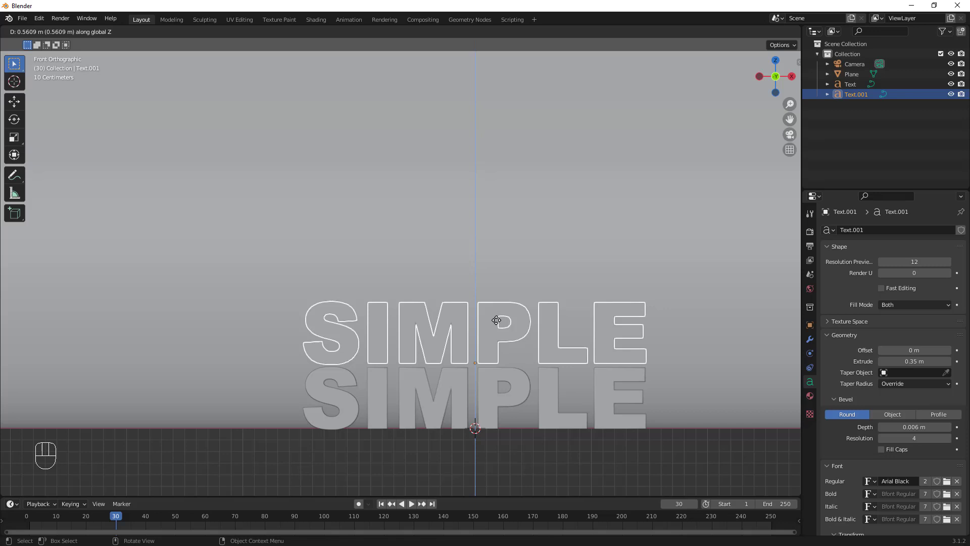
Reword the duplicated text object to read '3D TEXT' and leave Edit Mode.
key("Tab")
key("BackSpace")
key("BackSpace")
key("BackSpace")
key("3")
key("d")
key("space")
key("t")
key("e")
key("x")
key("Tab")
Scale the duplicate and move it upward along Z so the two words stack.
key("s")
key("g")
key("z")
left_click(523, 355)
left_click_drag(529, 408, 410, 378)
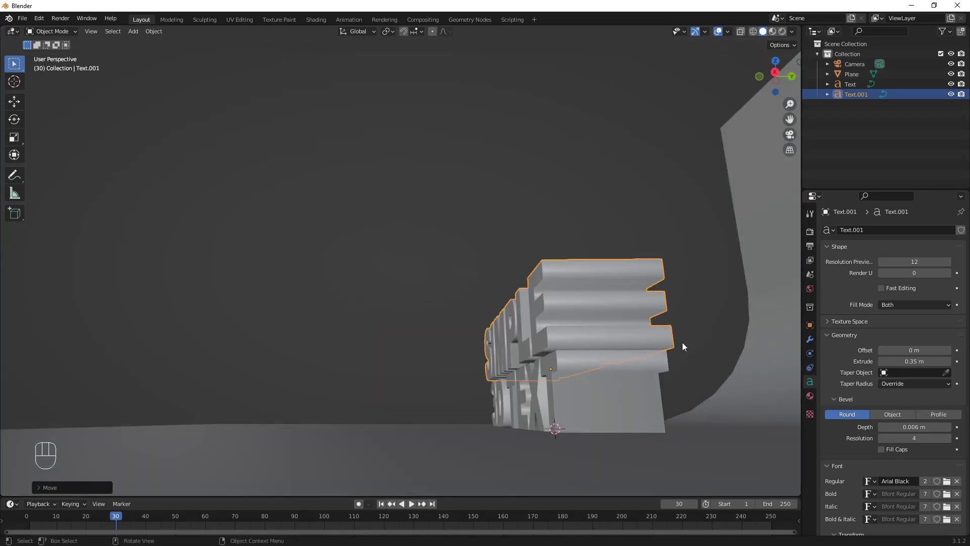
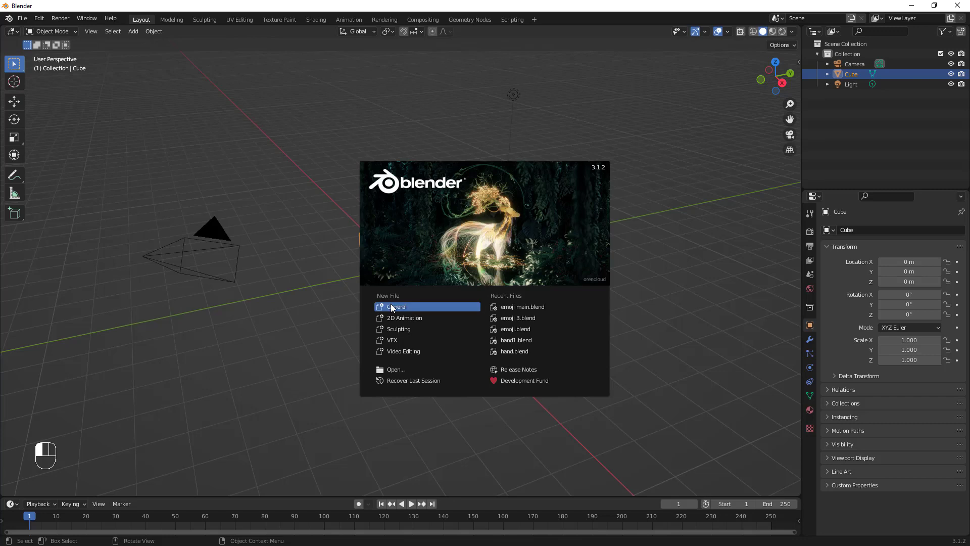
Dismiss the splash screen and look around the default cube scene.
middle_click(425, 328)
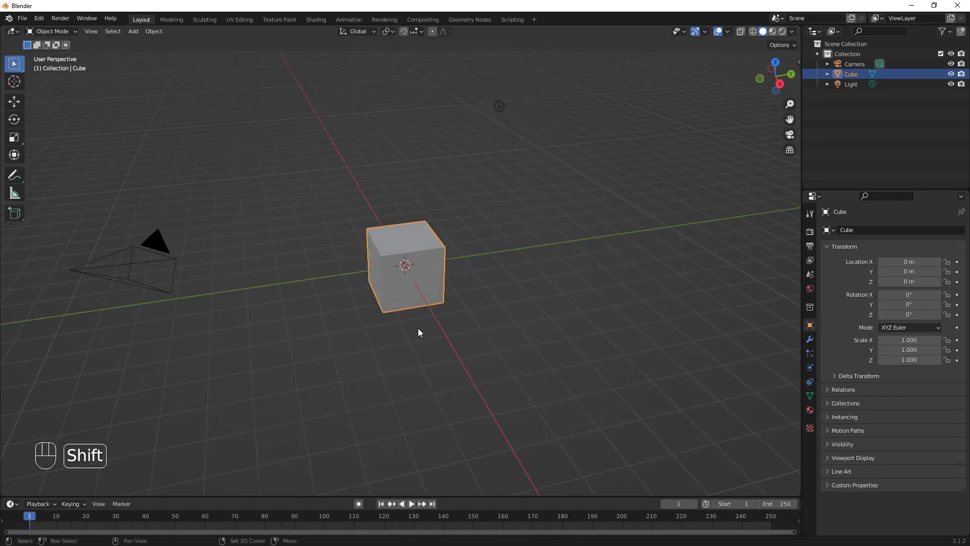
left_click(480, 137)
left_click_drag(84, 304, 133, 314)
middle_click(332, 353)
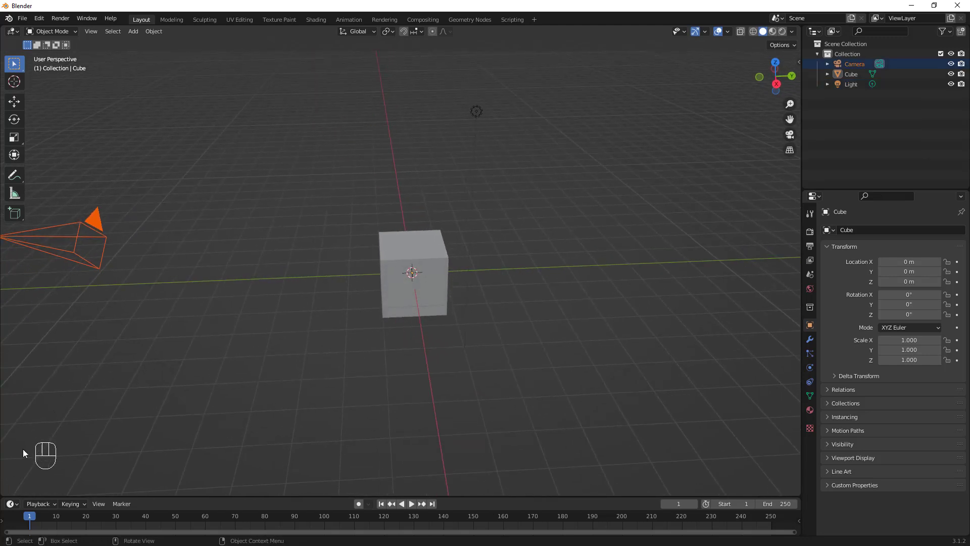
left_click_drag(51, 452, 33, 465)
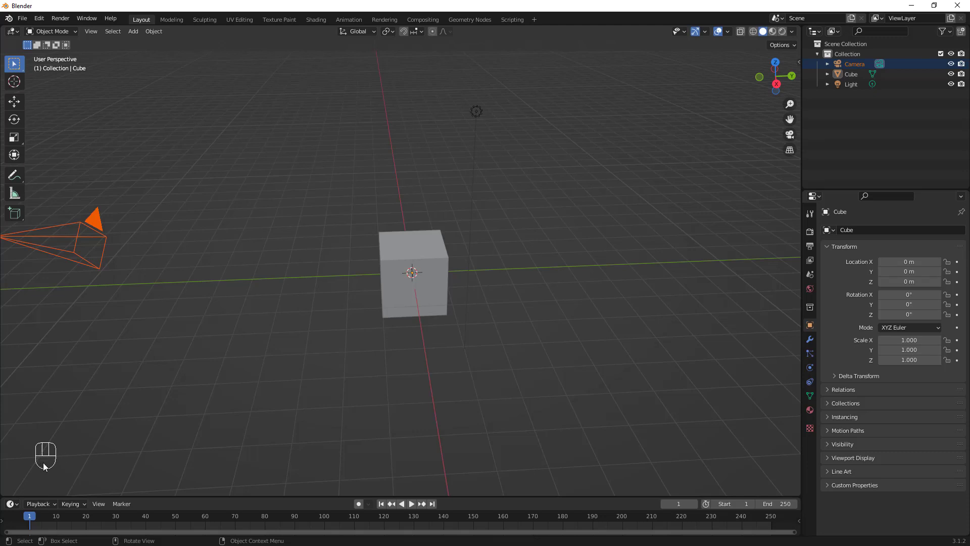
middle_click(394, 353)
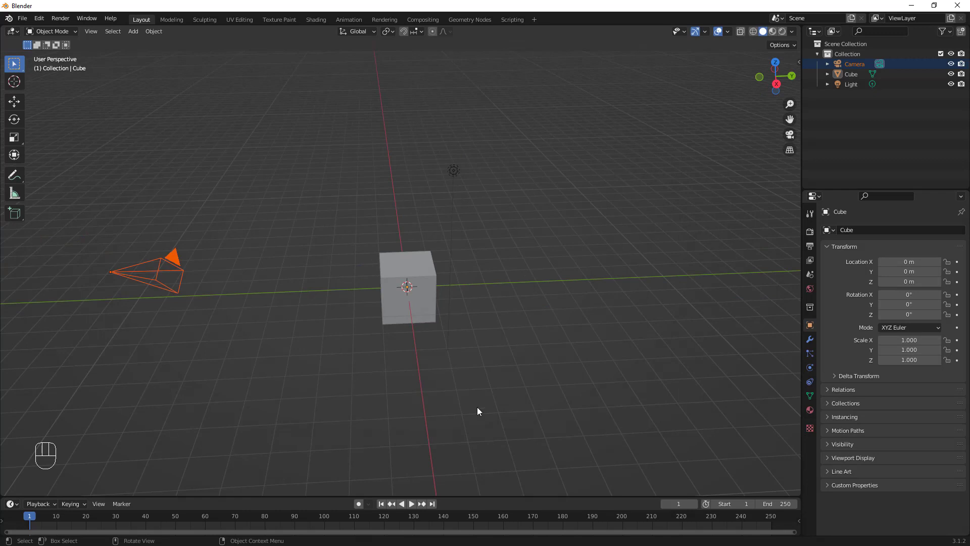
Box-select the default cube and light together for deletion.
middle_click(450, 399)
middle_click(468, 398)
middle_click(459, 389)
left_click_drag(512, 161, 470, 197)
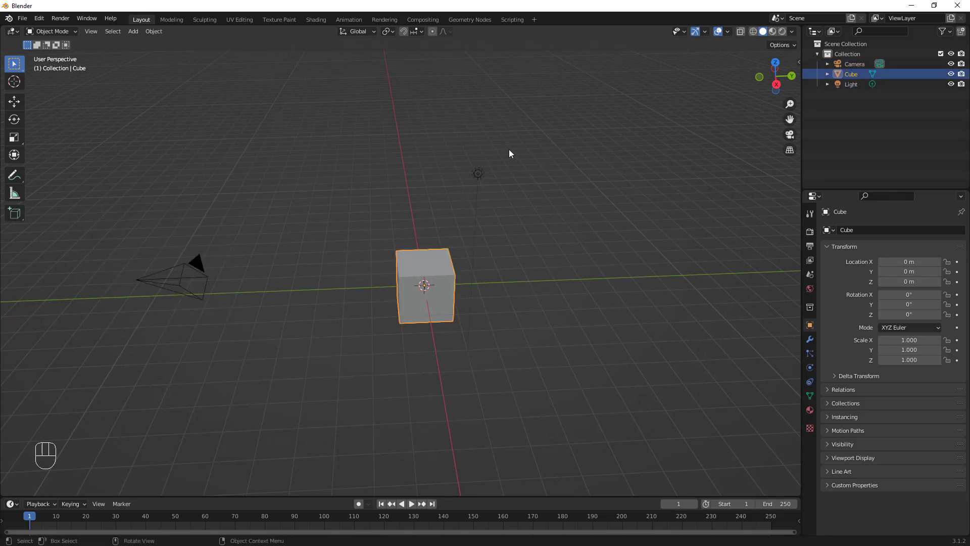
left_click(482, 186)
left_click_drag(498, 183, 379, 358)
Delete the cube and light, then run timeline playback forward to frame 30.
key("x")
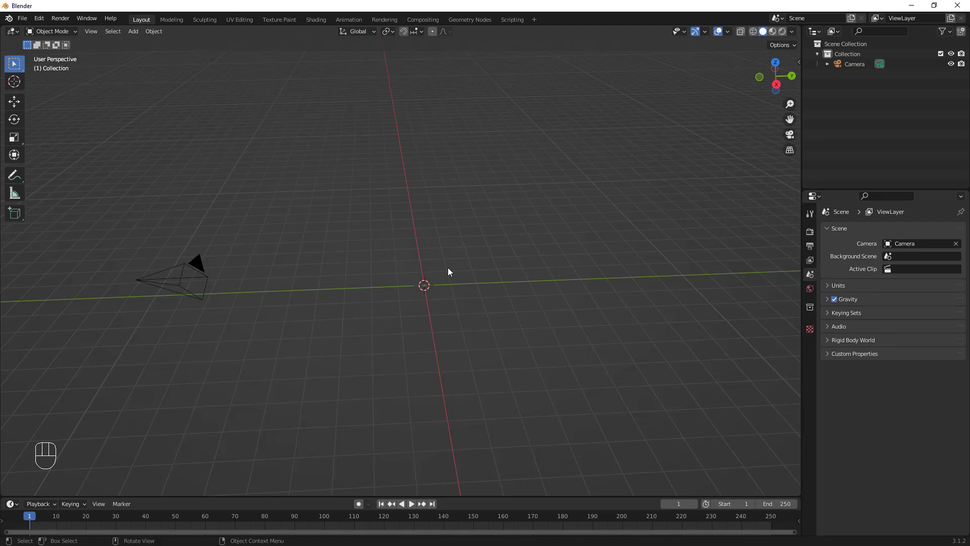
left_click_drag(421, 297, 429, 290)
left_click_drag(422, 290, 404, 294)
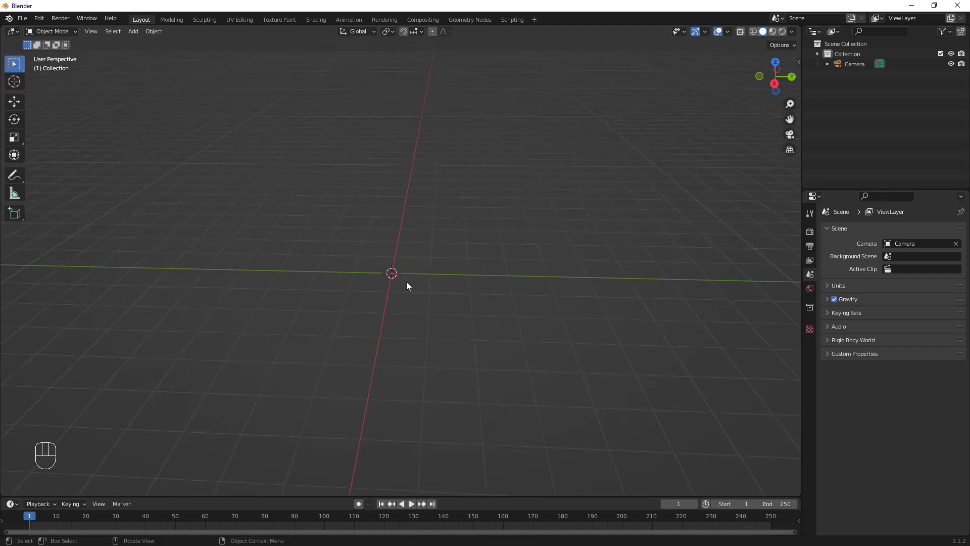
key("space")
key("space")
Adjust the view of the empty scene around the remaining camera.
left_click_drag(353, 268, 382, 266)
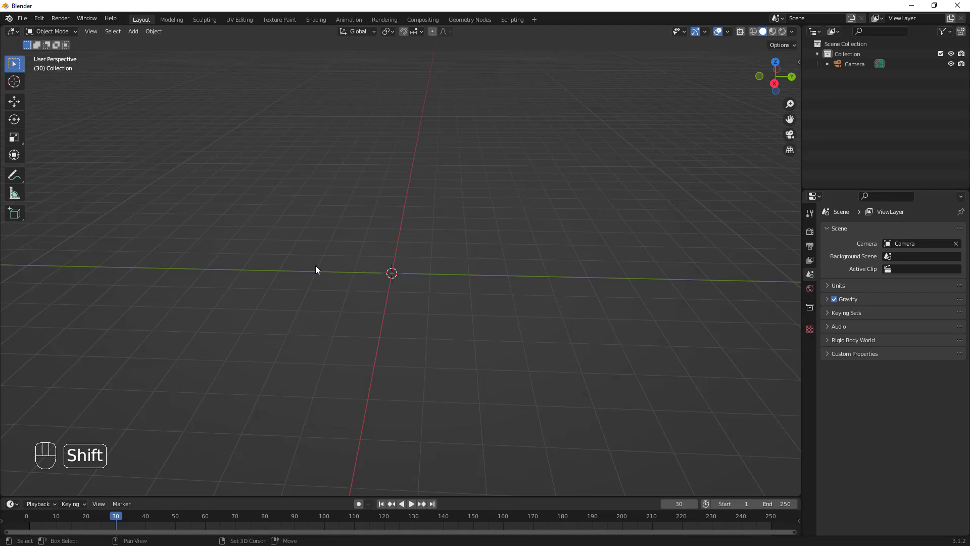
left_click(324, 266)
left_click_drag(342, 266, 407, 267)
left_click_drag(410, 264, 312, 253)
left_click_drag(290, 254, 322, 267)
middle_click(339, 275)
middle_click(310, 271)
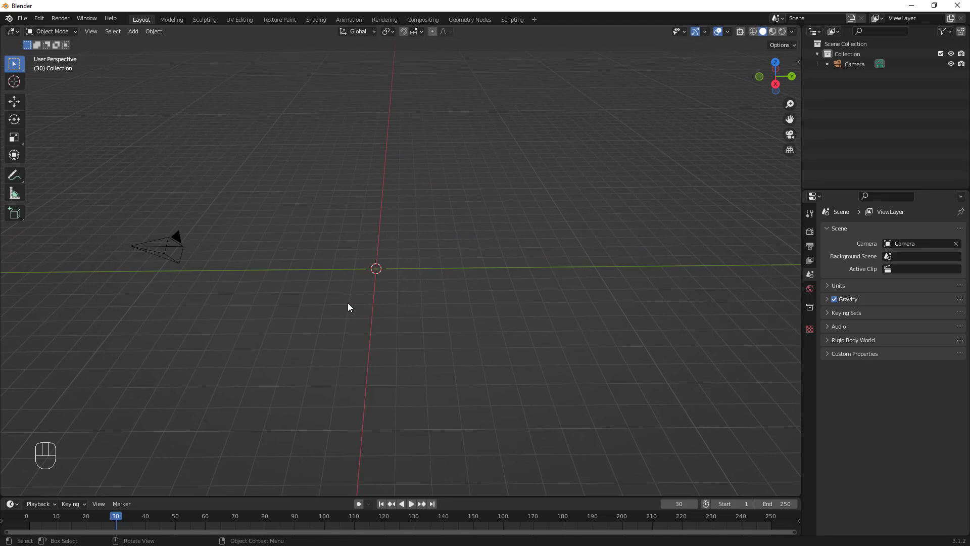
Add a text object at the origin and orbit to face it.
key("shift+a")
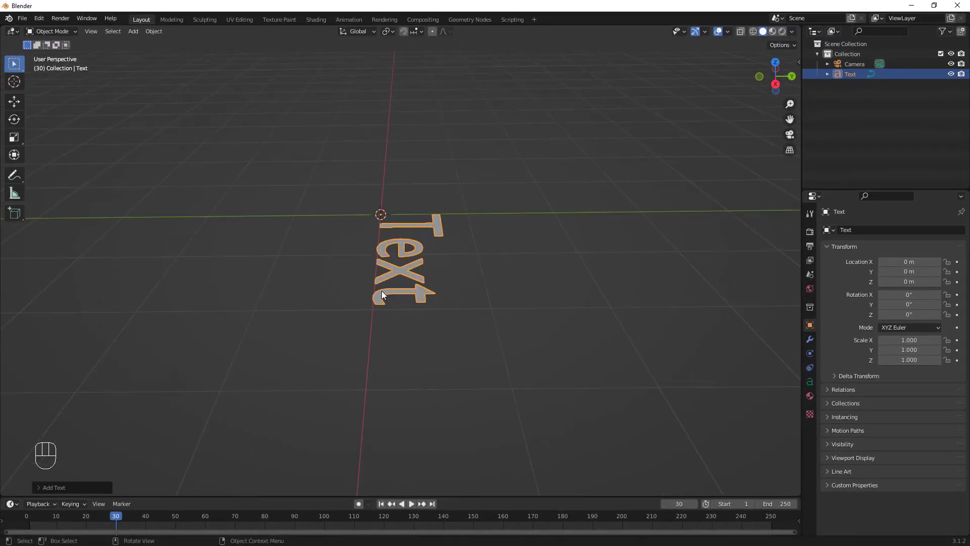
left_click_drag(425, 295, 471, 287)
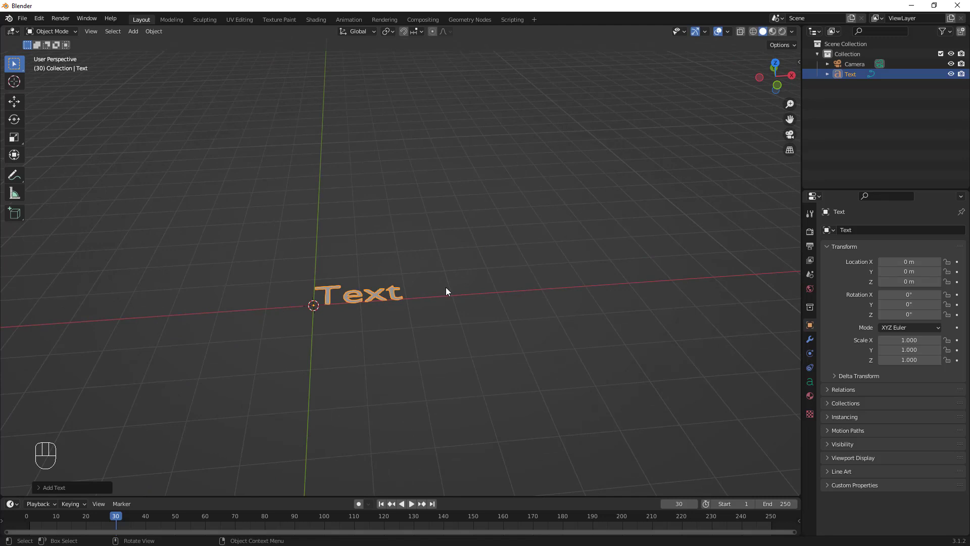
left_click_drag(397, 326, 400, 341)
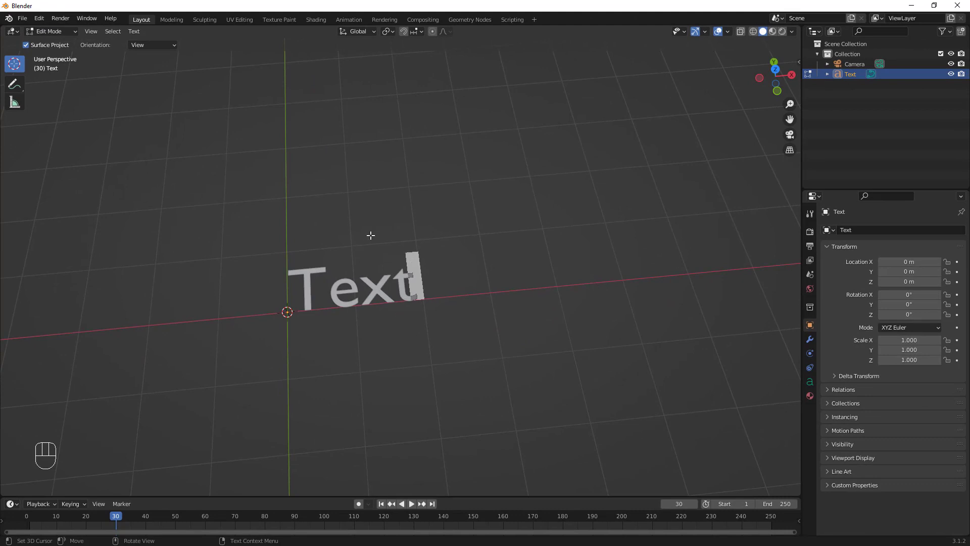
Replace the default word with 'SIMPLE' and return to Object Mode.
key("BackSpace")
key("BackSpace")
key("BackSpace")
key("BackSpace")
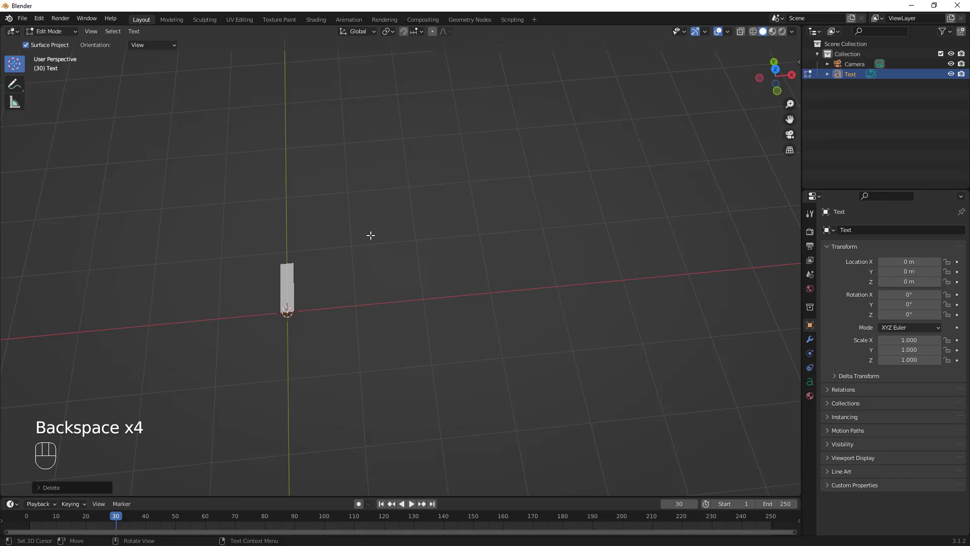
key("s")
key("i")
key("m")
key("p")
key("l")
key("e")
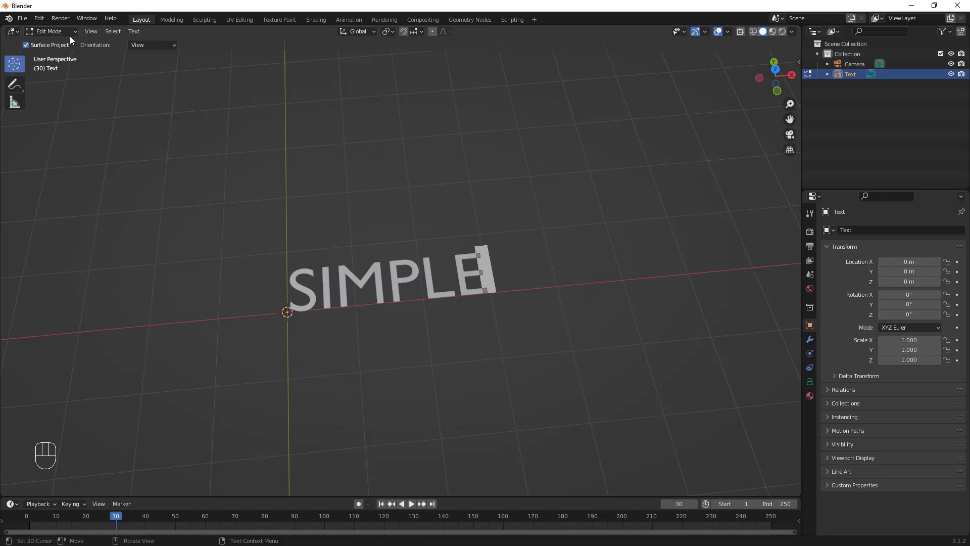
left_click_drag(72, 35, 73, 46)
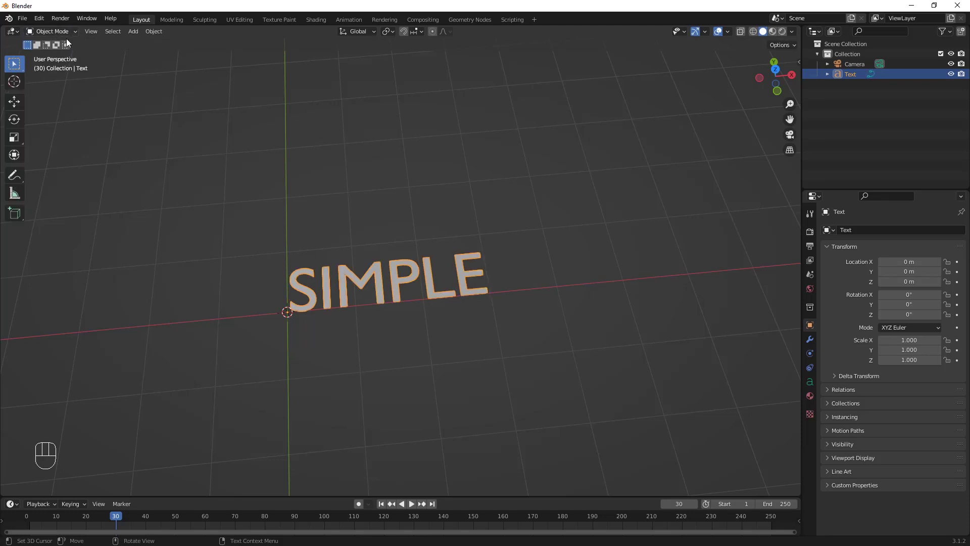
Load Arial Black as the SIMPLE text's Regular font in Object Data Properties.
left_click_drag(387, 312, 328, 302)
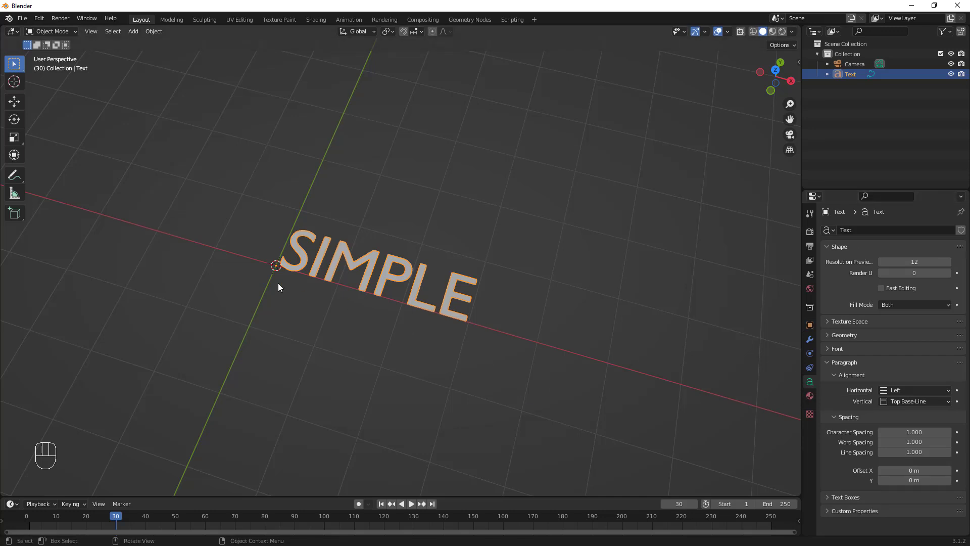
middle_click(403, 294)
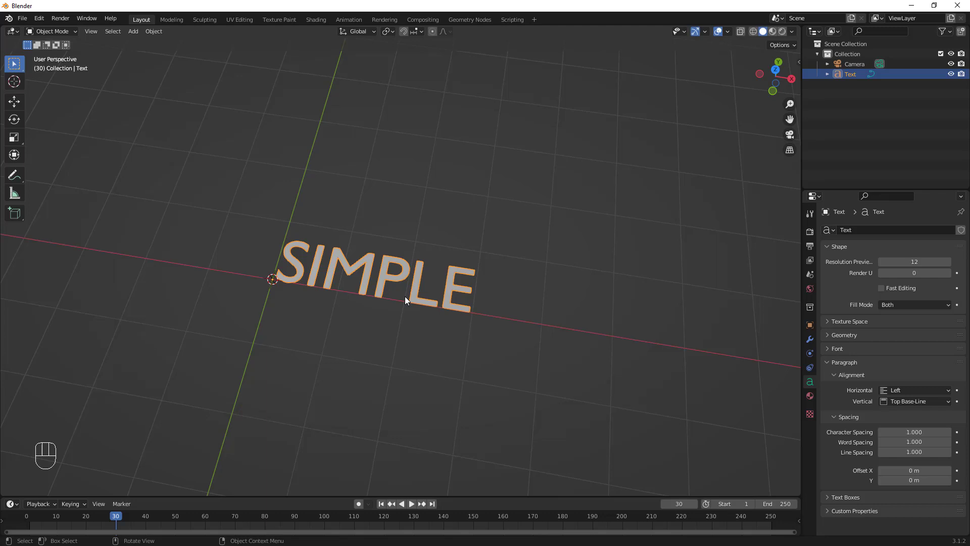
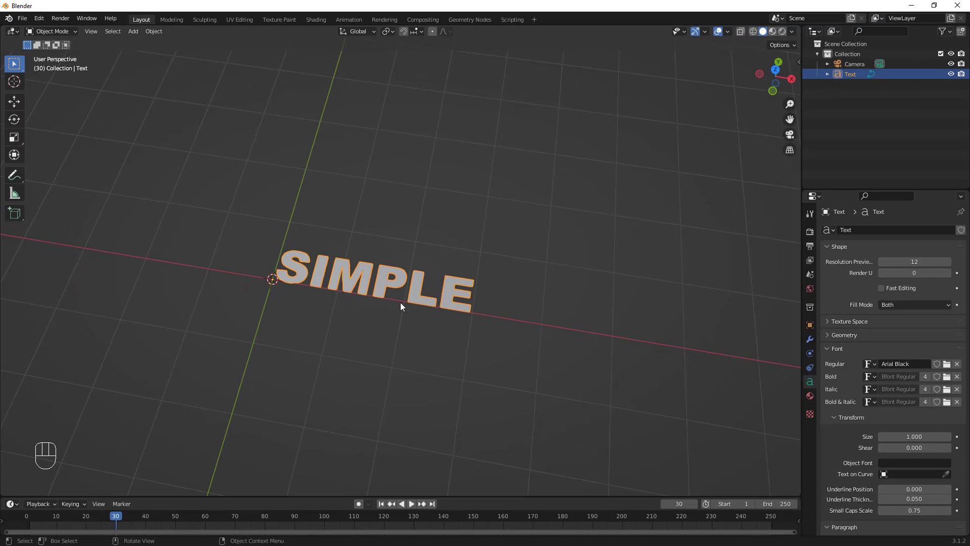
Rotate the SIMPLE text 90° on X so the letters stand upright.
left_click_drag(450, 312, 469, 266)
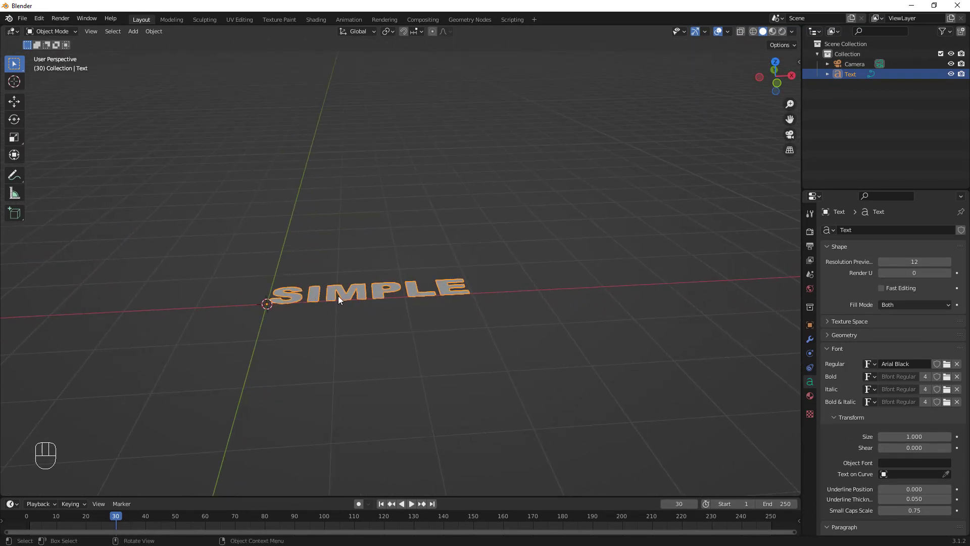
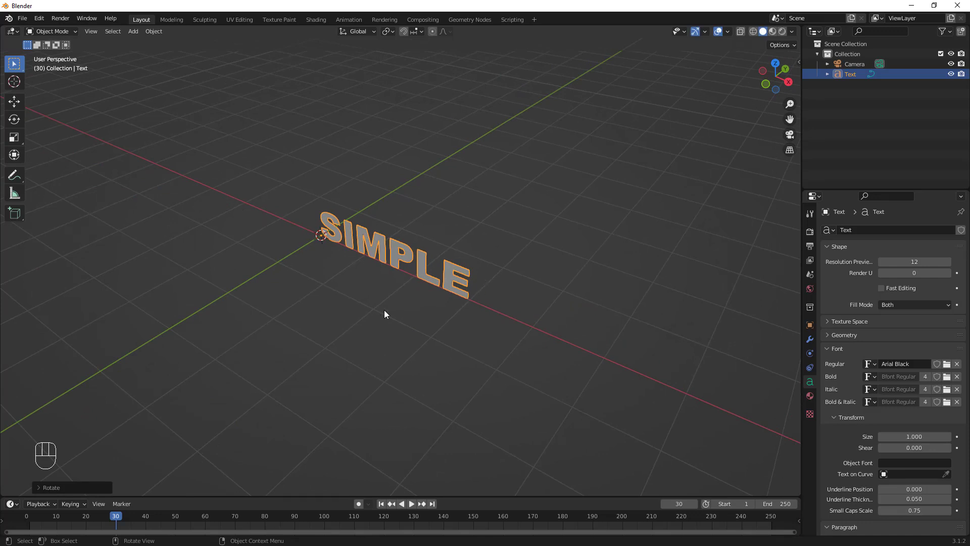
left_click_drag(482, 315, 441, 323)
left_click_drag(431, 324, 385, 310)
left_click_drag(497, 231, 505, 234)
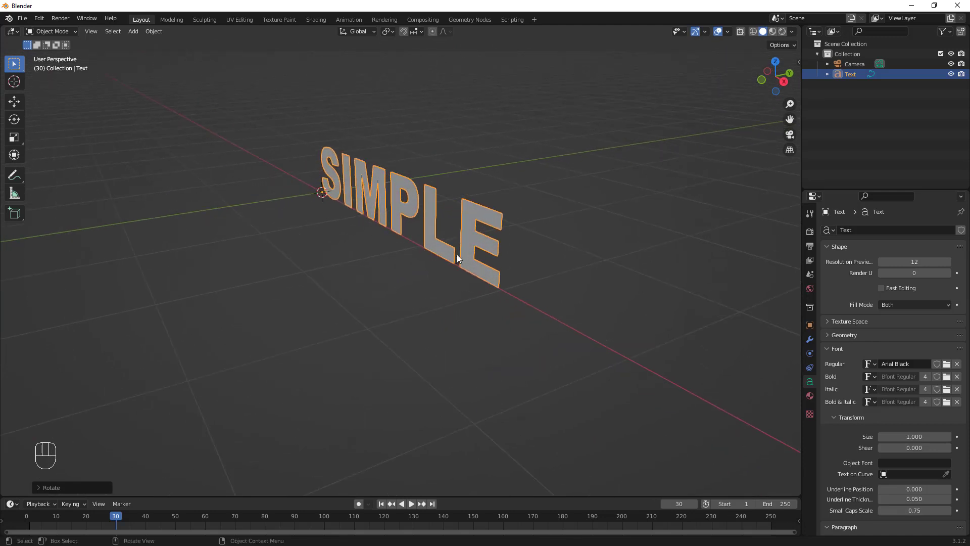
left_click_drag(474, 270, 490, 292)
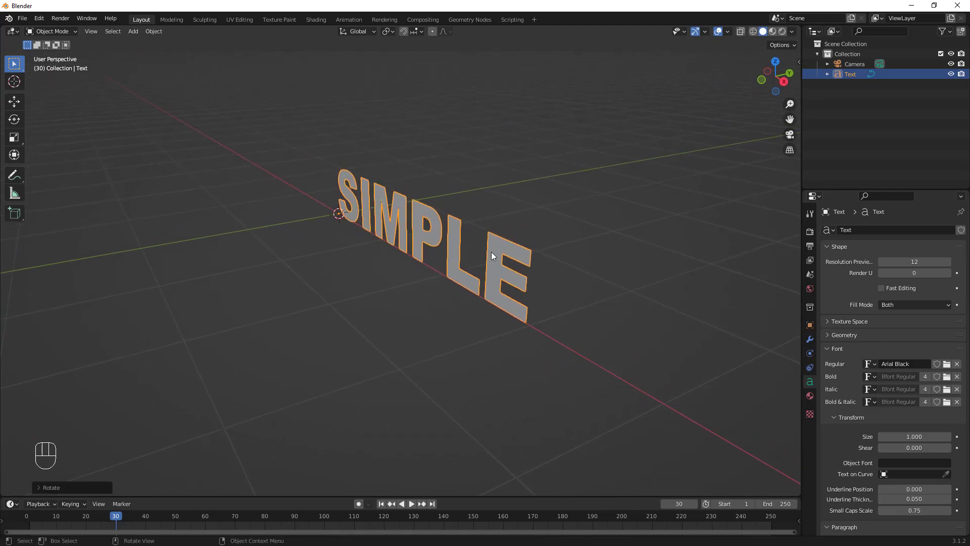
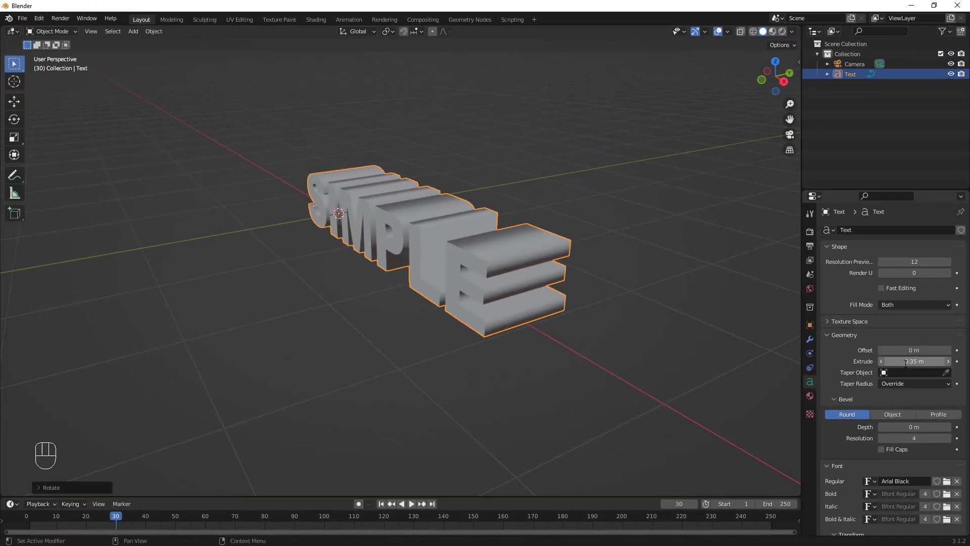
left_click_drag(436, 268, 462, 298)
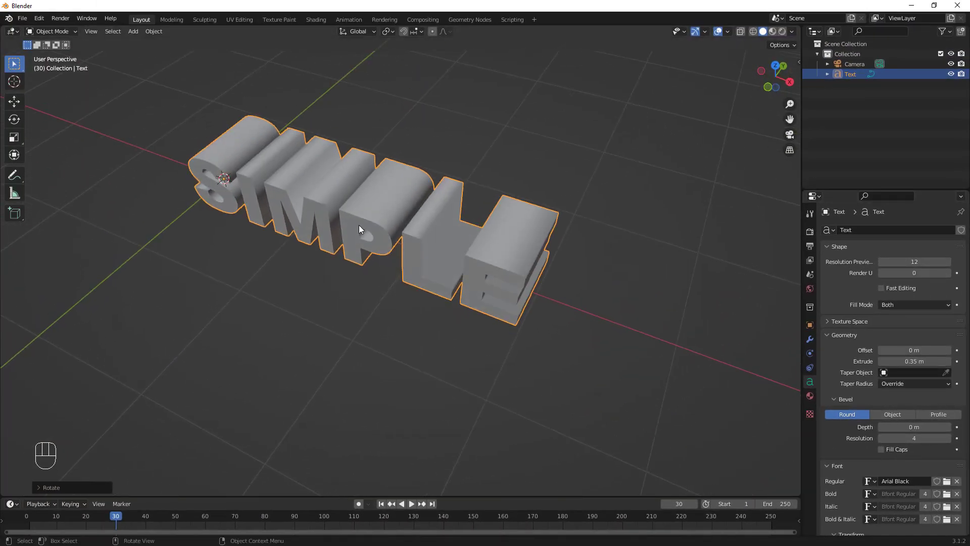
left_click_drag(361, 221, 338, 206)
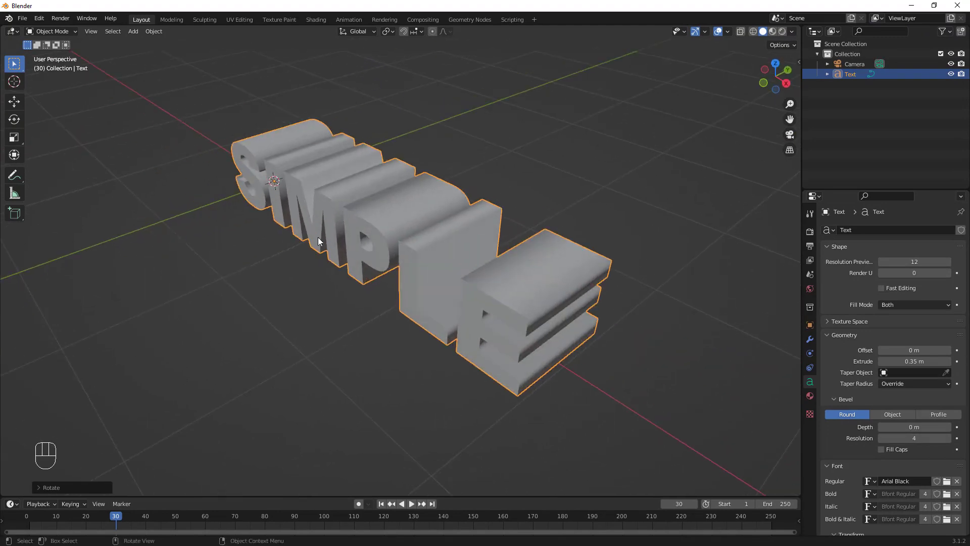
left_click_drag(552, 326, 600, 296)
left_click_drag(361, 367, 392, 349)
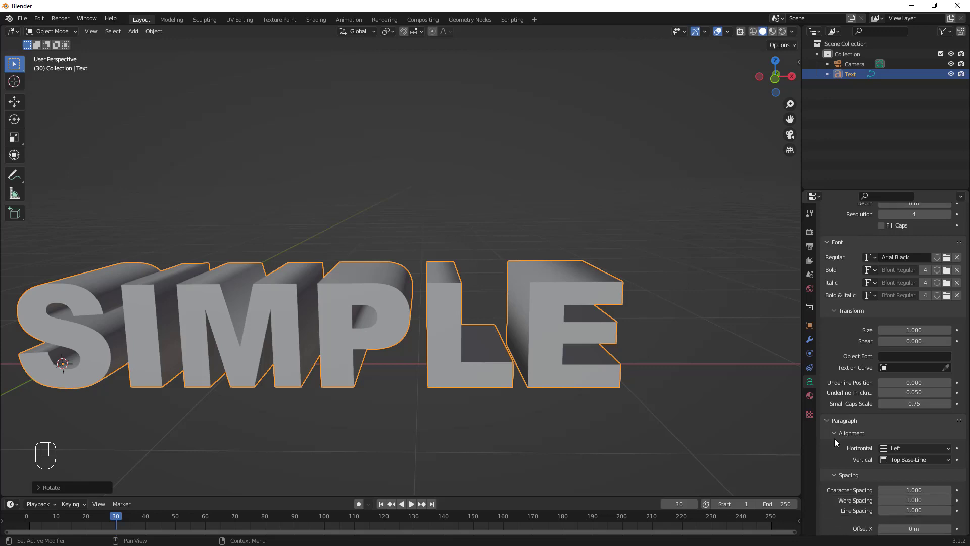
Set the text's horizontal paragraph alignment to Center with 1.000 character spacing.
left_click_drag(913, 408, 863, 409)
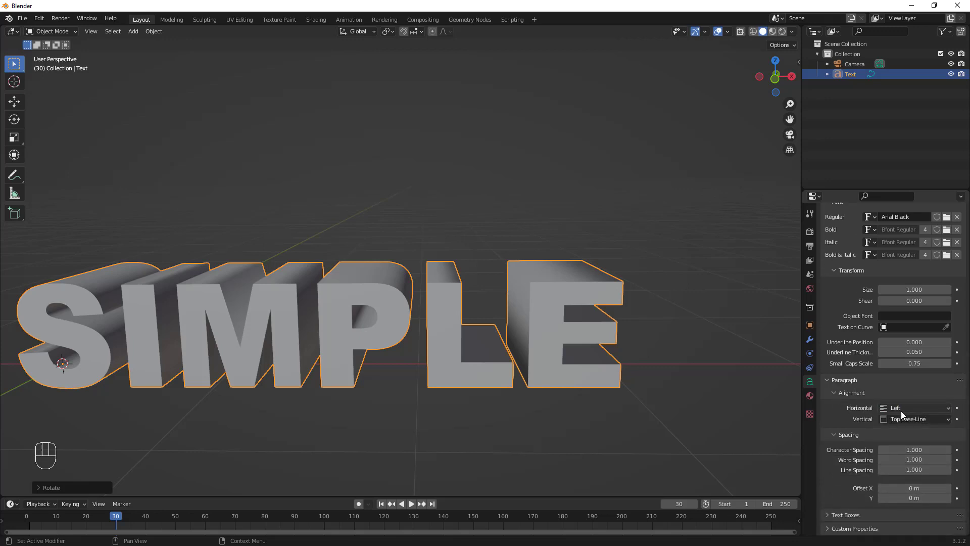
left_click_drag(908, 406, 903, 431)
left_click_drag(909, 423, 838, 412)
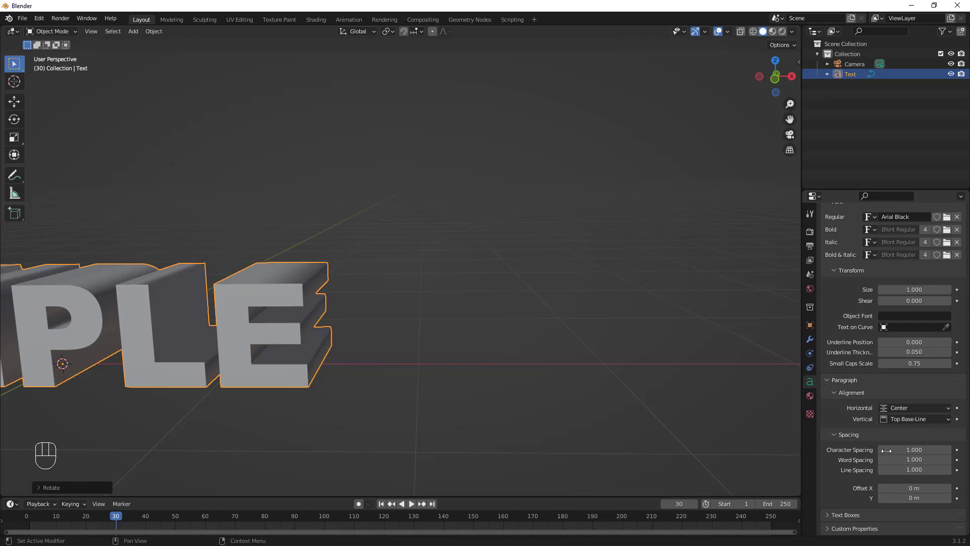
Orbit in close to inspect the centered letters from the front.
left_click_drag(333, 376, 458, 388)
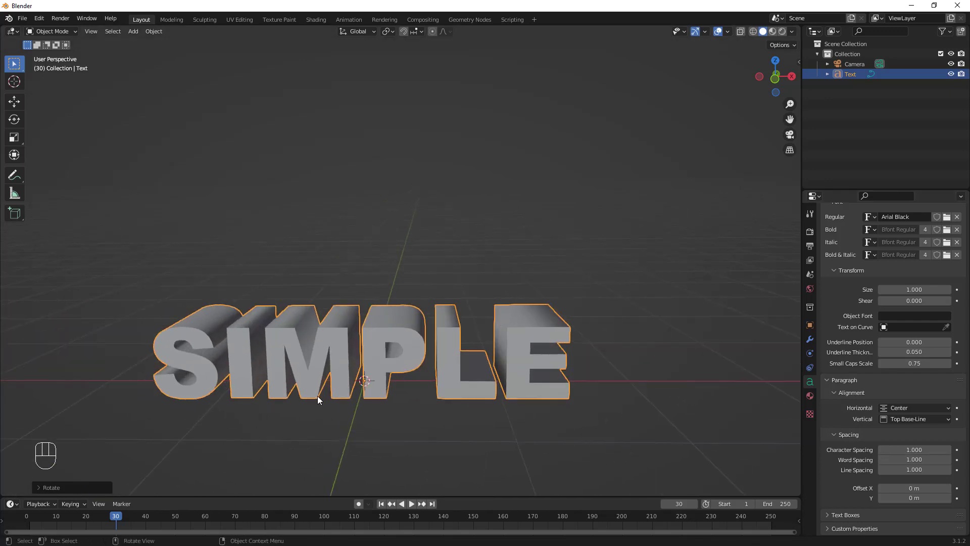
left_click_drag(388, 391, 379, 393)
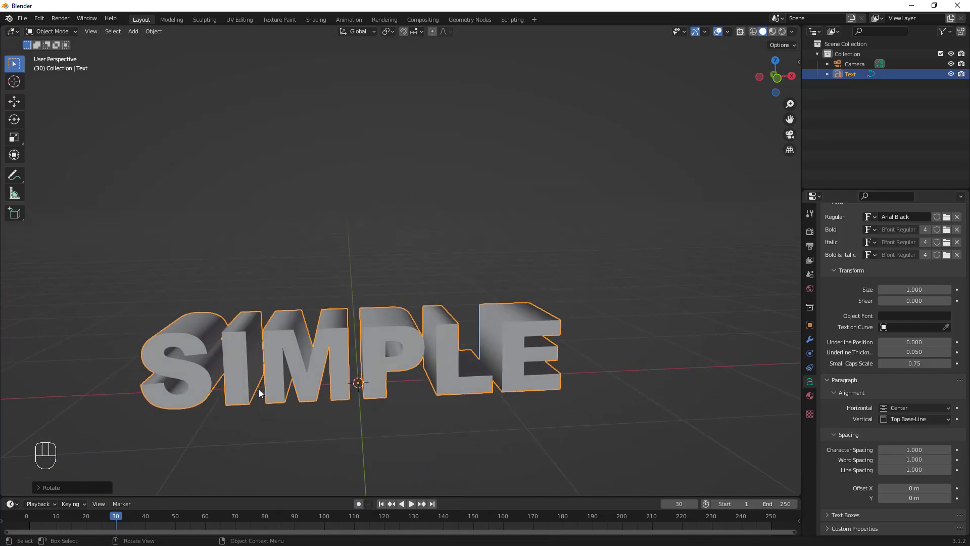
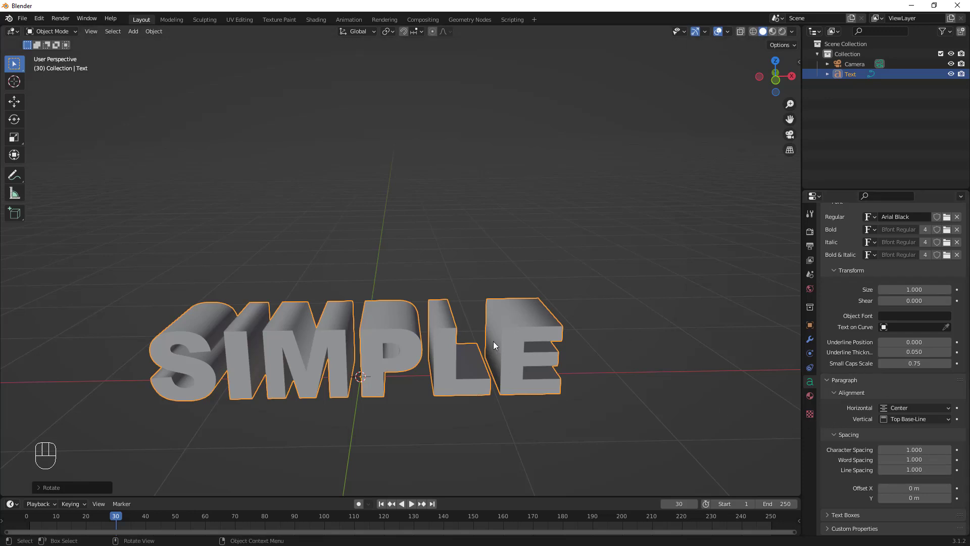
left_click_drag(548, 347, 523, 368)
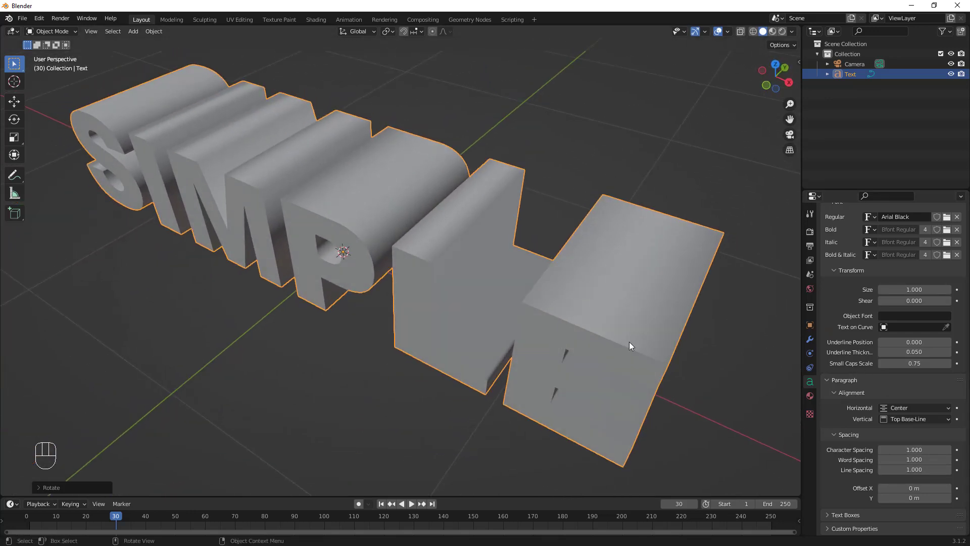
left_click_drag(562, 335, 574, 311)
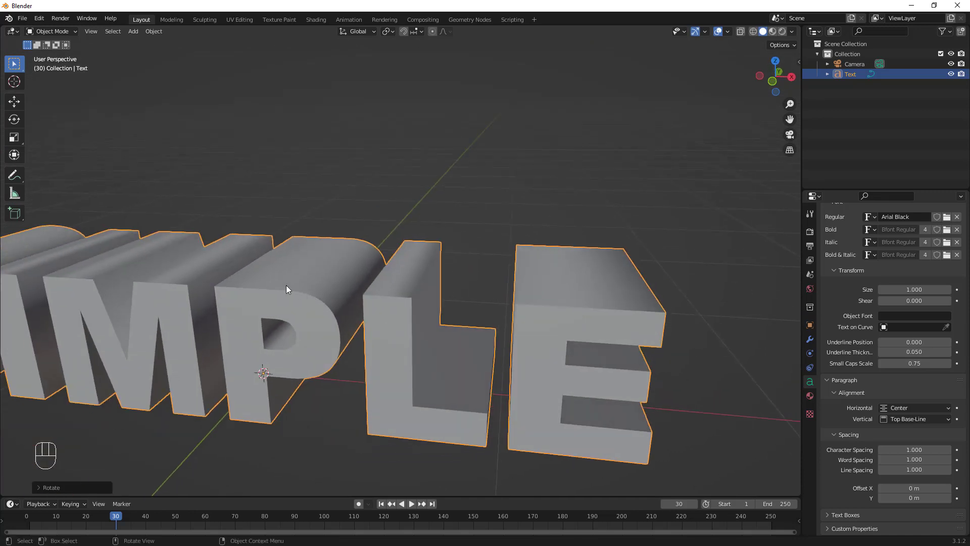
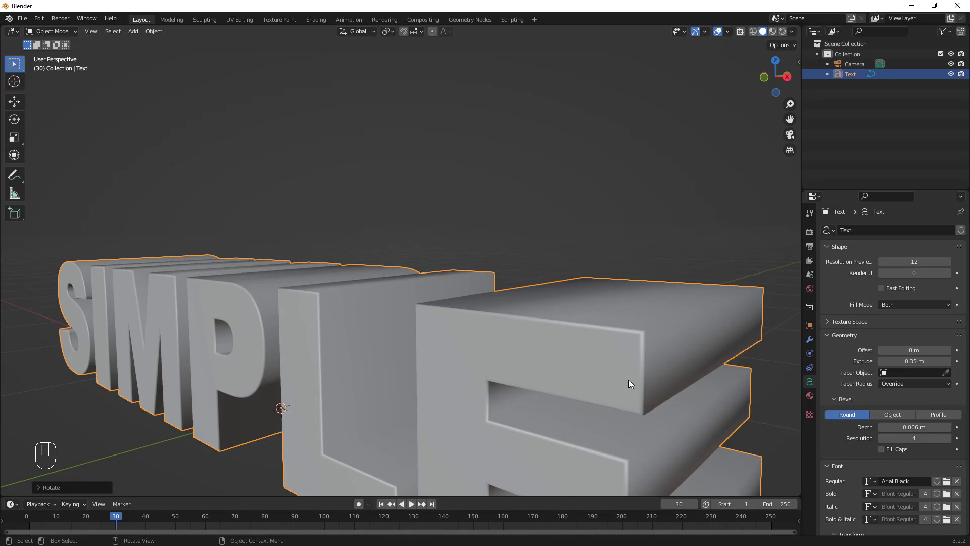
Apply a rounded 0.006 m bevel at resolution 4 and inspect the letters' softened edges.
left_click_drag(632, 341, 409, 283)
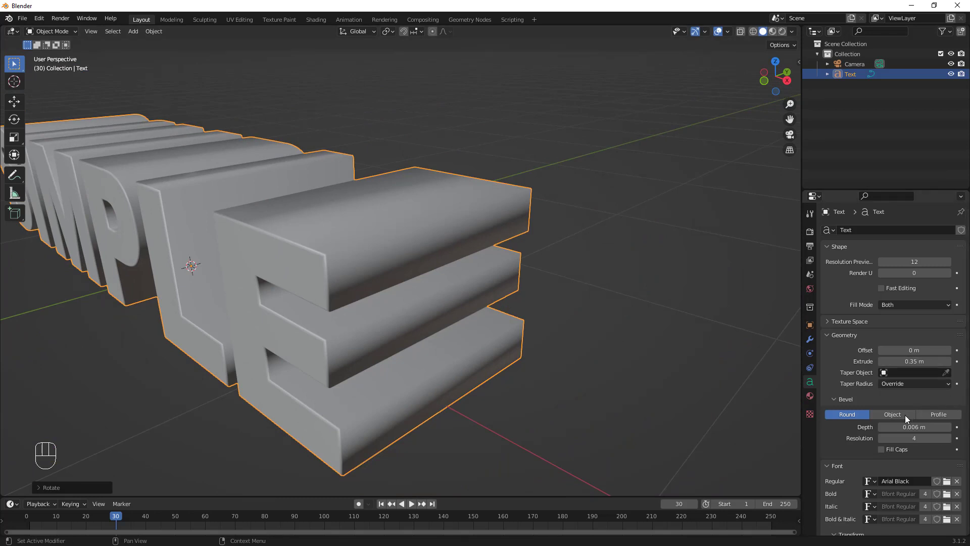
middle_click(278, 291)
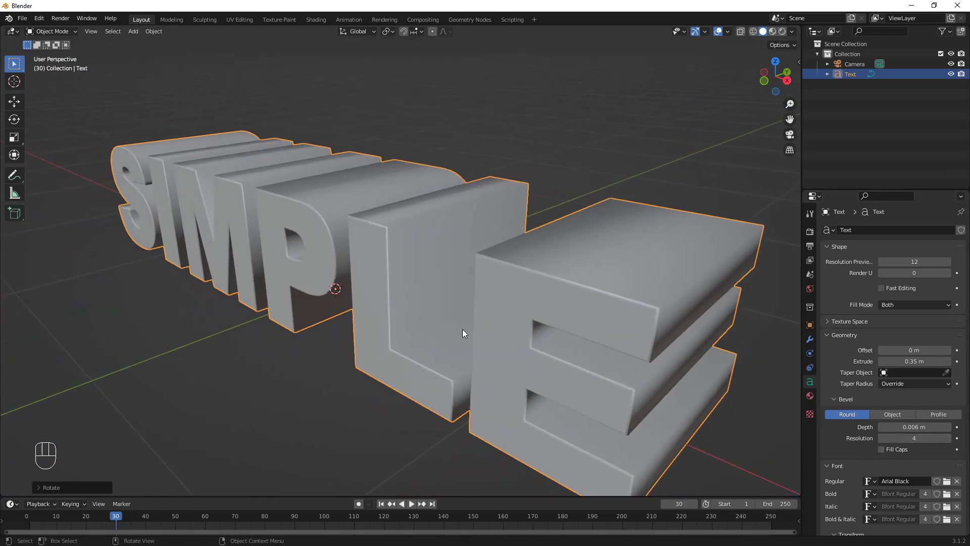
left_click_drag(495, 345, 467, 315)
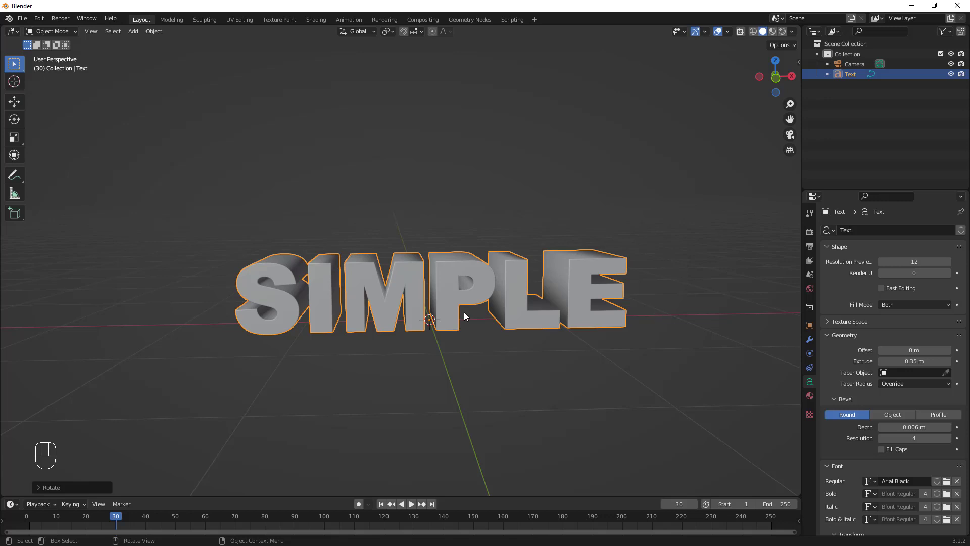
middle_click(459, 330)
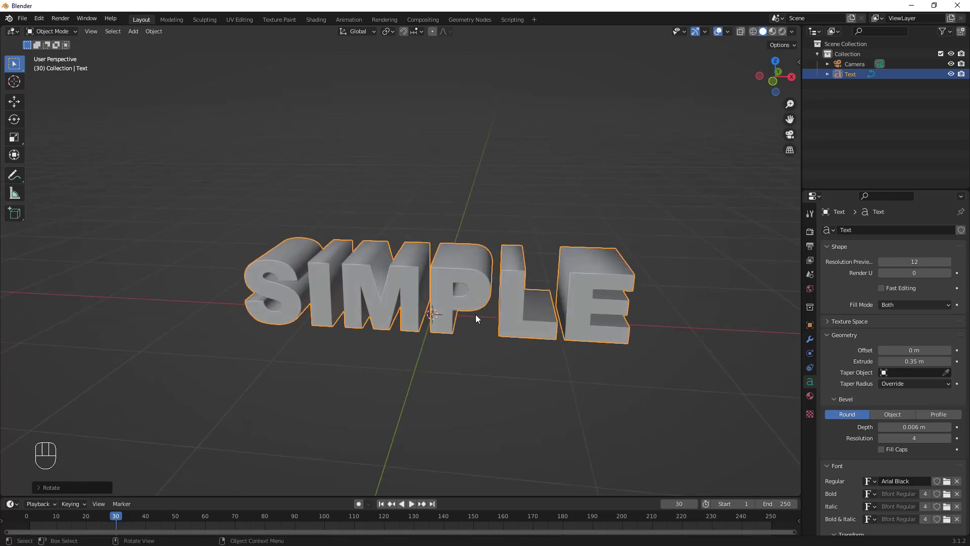
Add a large floor plane whose back edge rises into a wall with a bevelled corner.
key("shift+a")
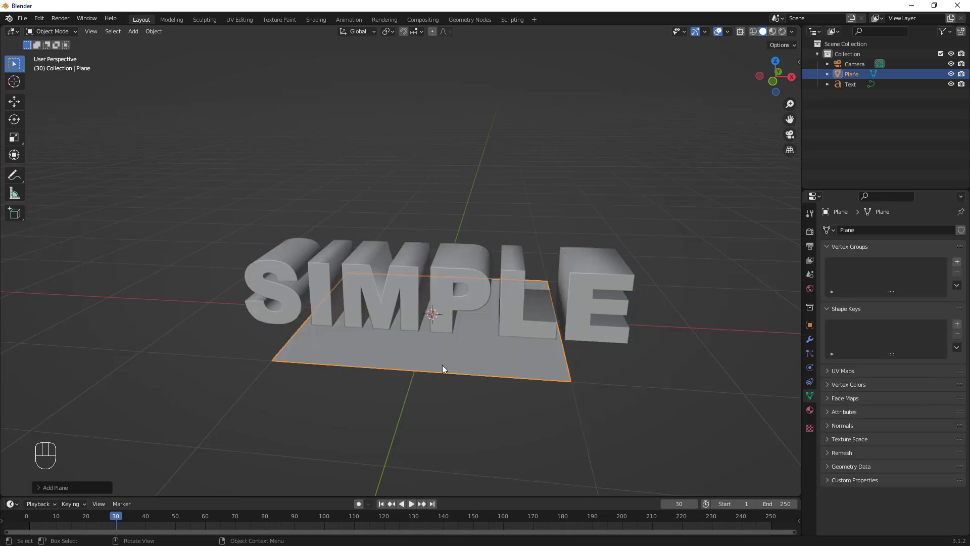
key("s")
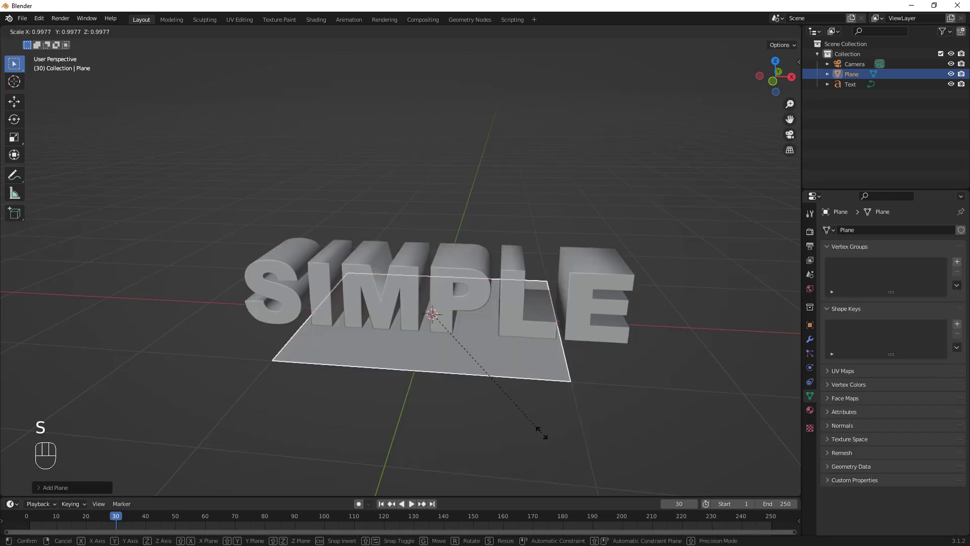
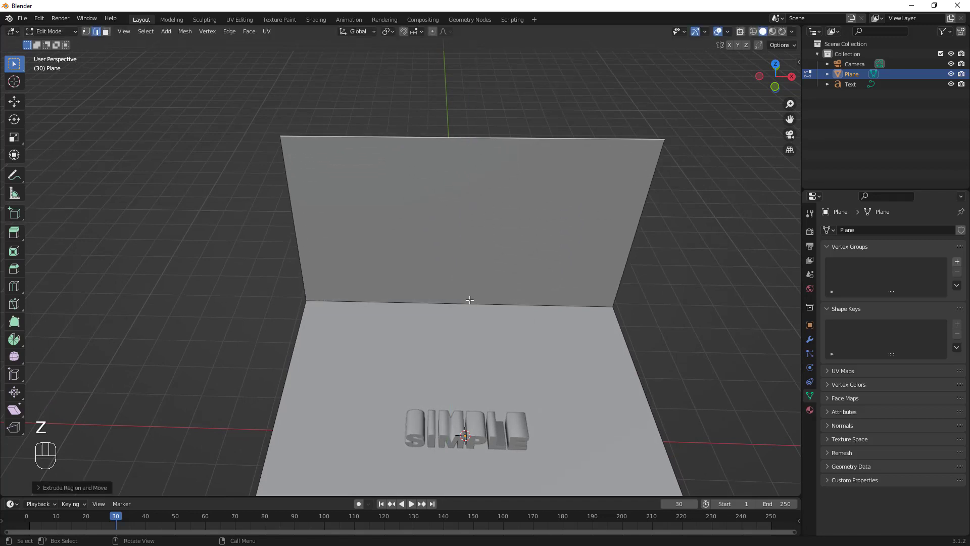
key("ctrl+b")
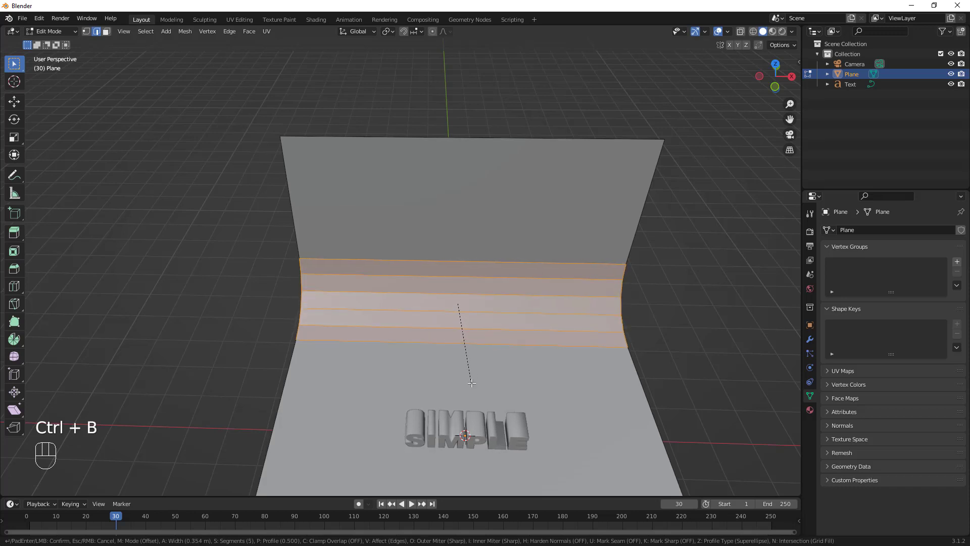
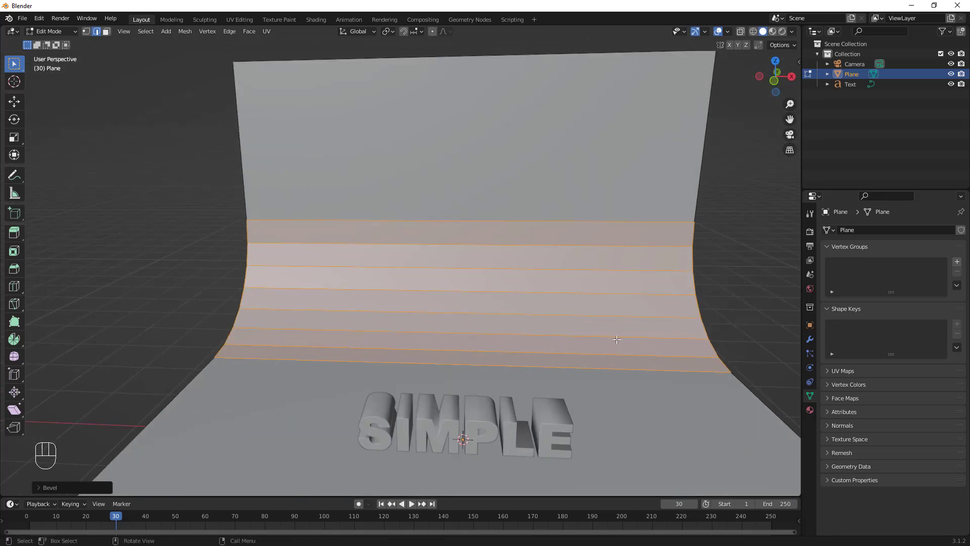
key("Tab")
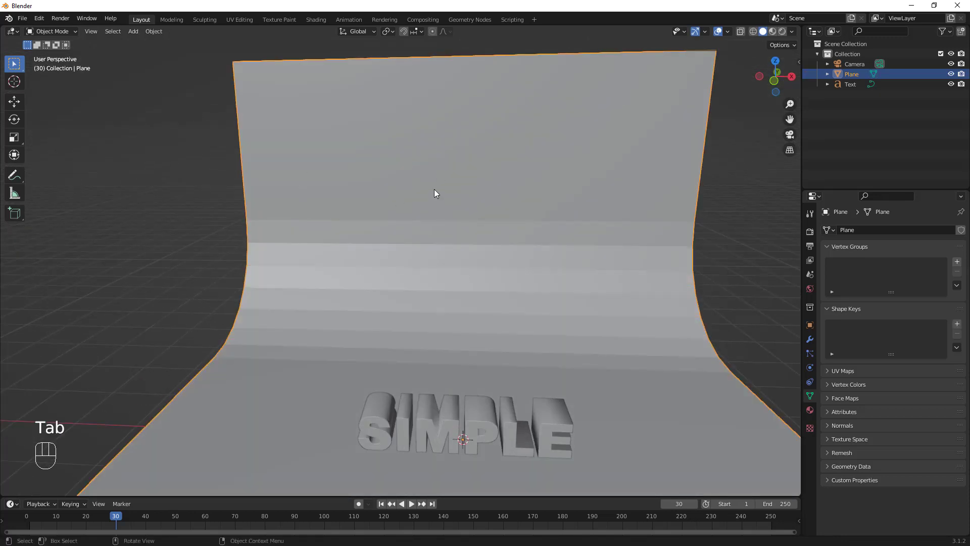
Shade the curved backdrop smooth, switch to front view and select the SIMPLE text.
left_click(436, 190)
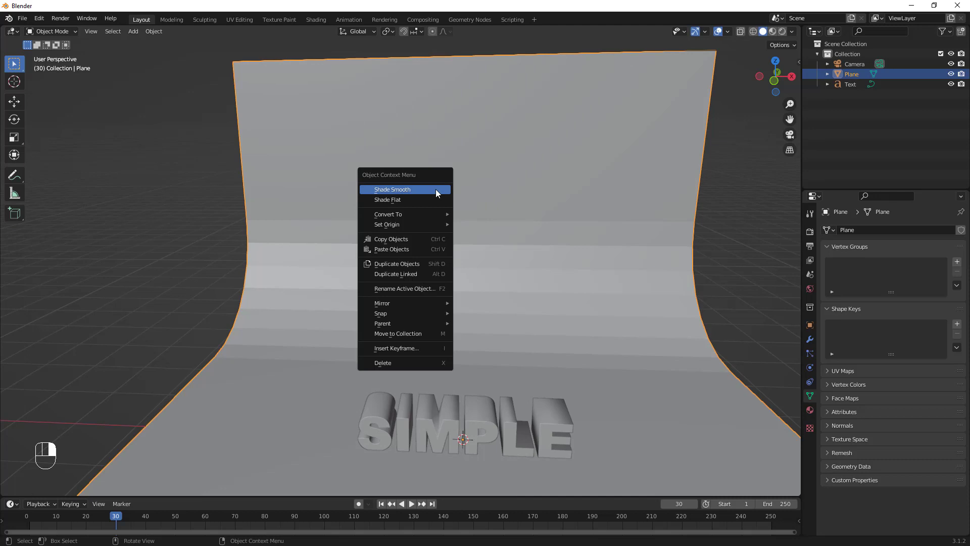
left_click_drag(472, 372, 466, 367)
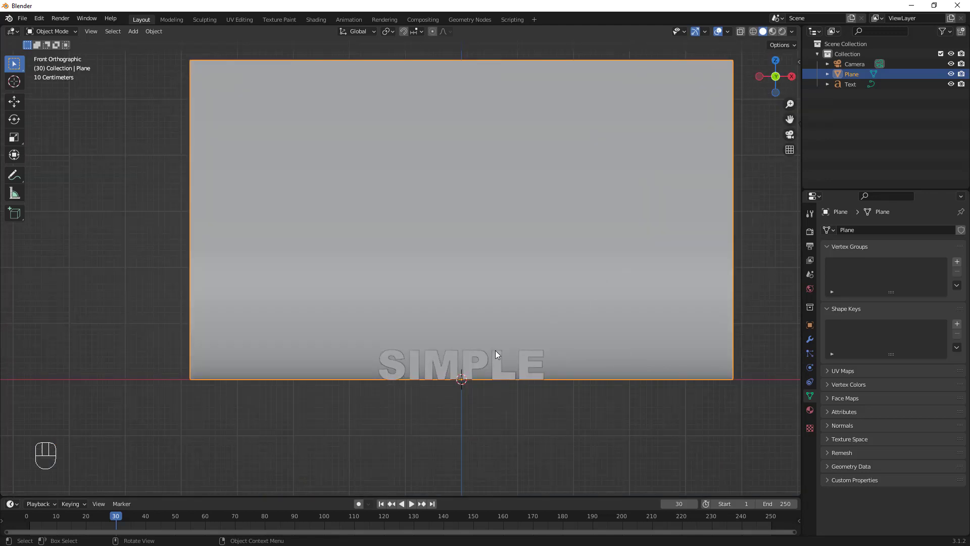
left_click_drag(430, 386, 461, 438)
left_click_drag(486, 441, 486, 420)
left_click(509, 375)
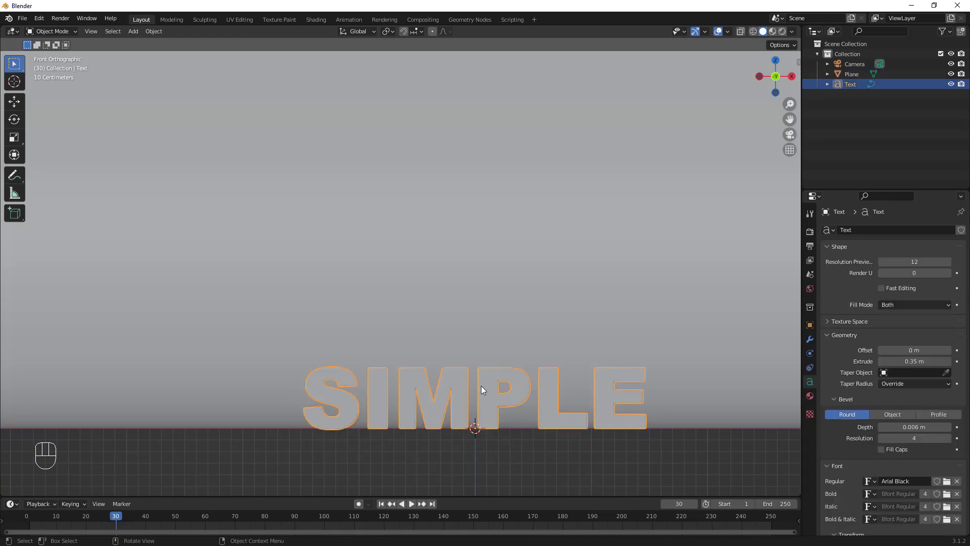
Duplicate the SIMPLE text and move the copy straight up above the original.
key("shift+d")
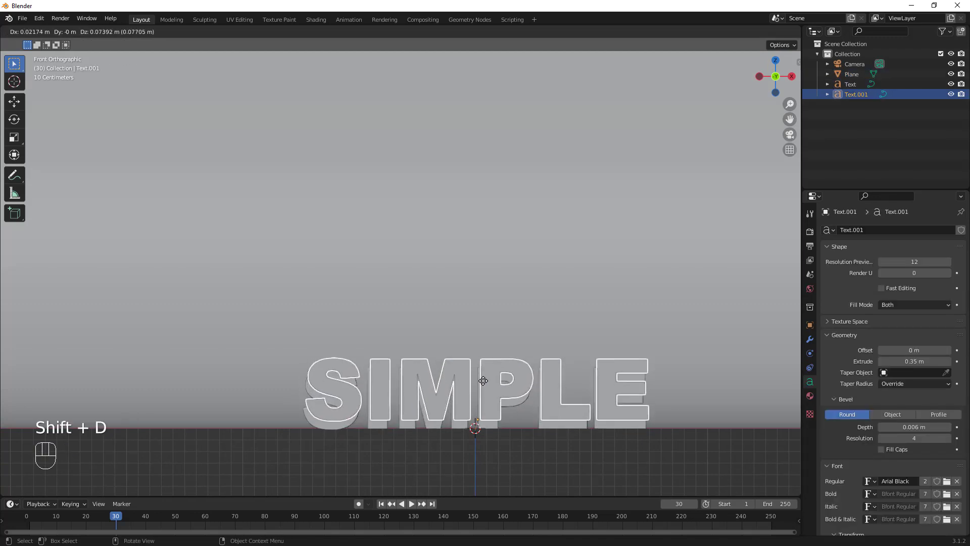
key("z")
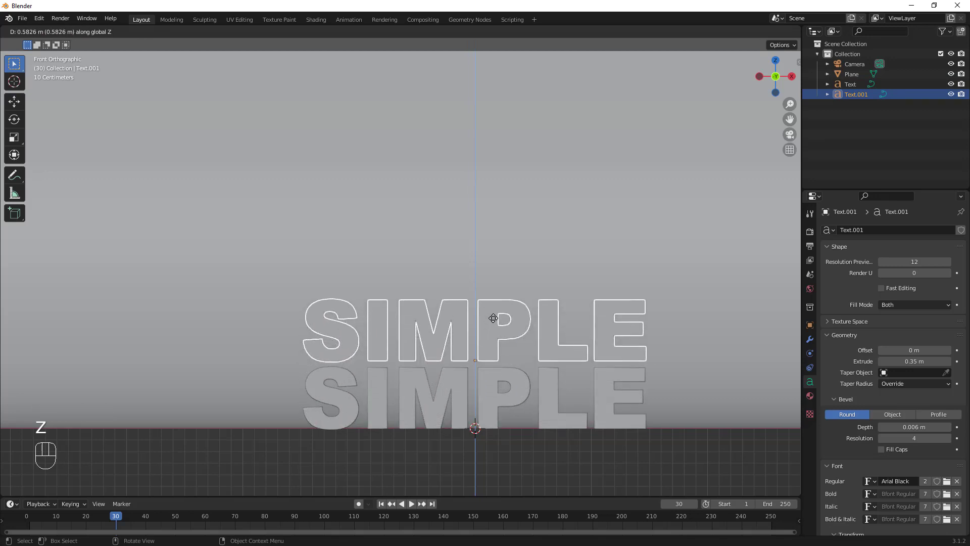
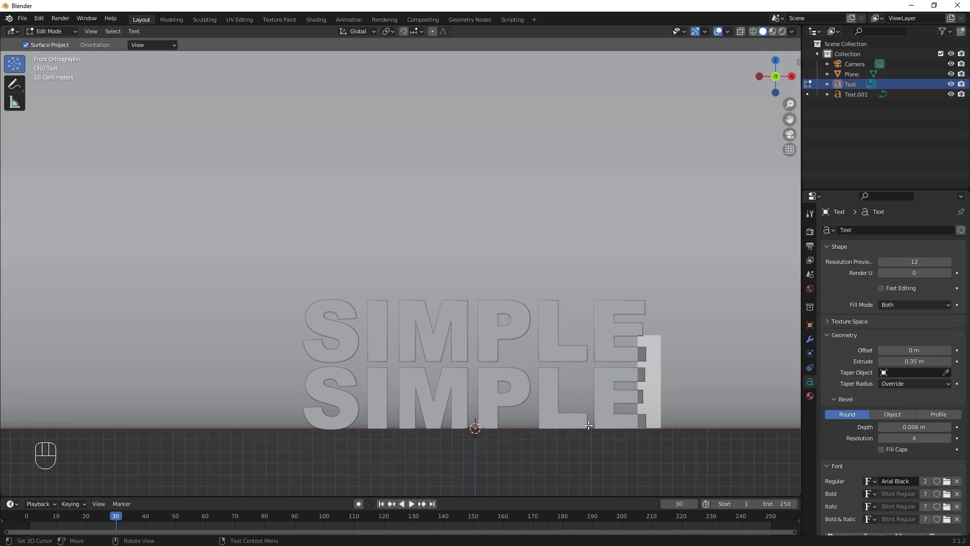
Edit the lower text object so it reads '3D TEXT' instead of 'SIMPLE'.
key("BackSpace")
key("BackSpace")
key("BackSpace")
key("BackSpace")
key("BackSpace")
key("BackSpace")
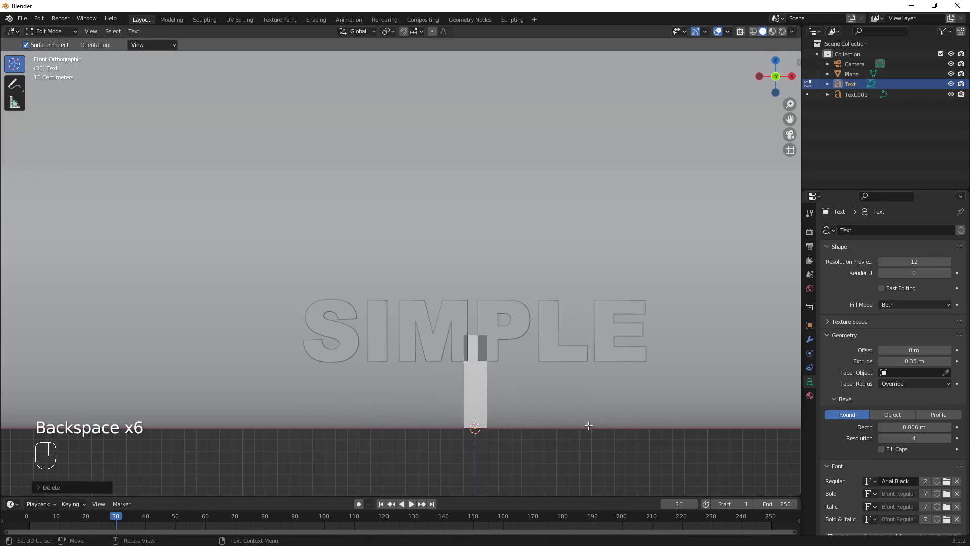
key("3")
key("d")
key("space")
key("t")
key("e")
key("x")
key("t")
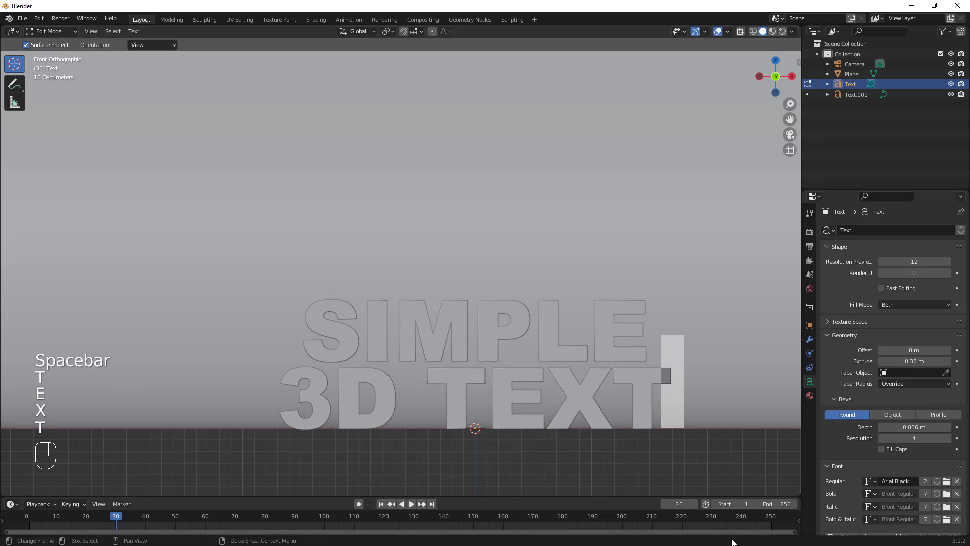
key("Tab")
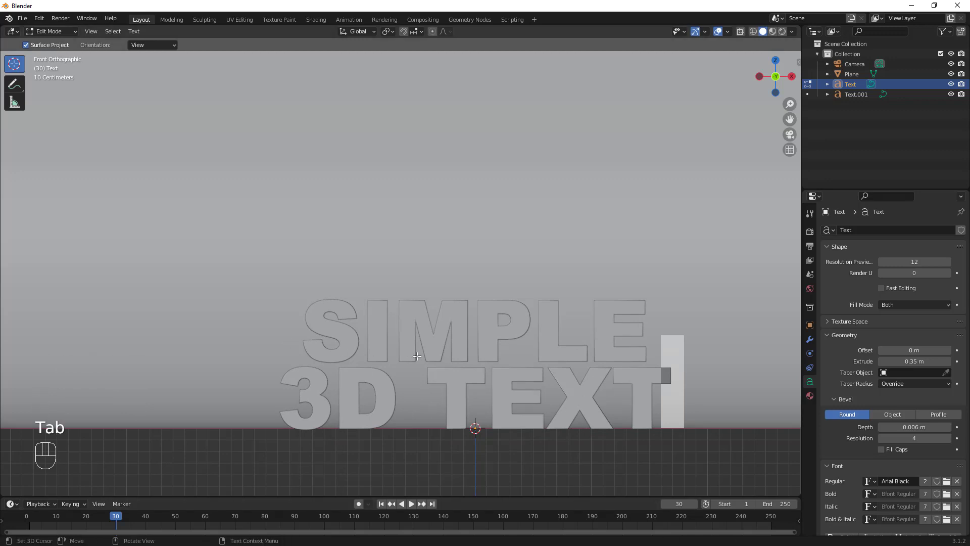
key("Tab")
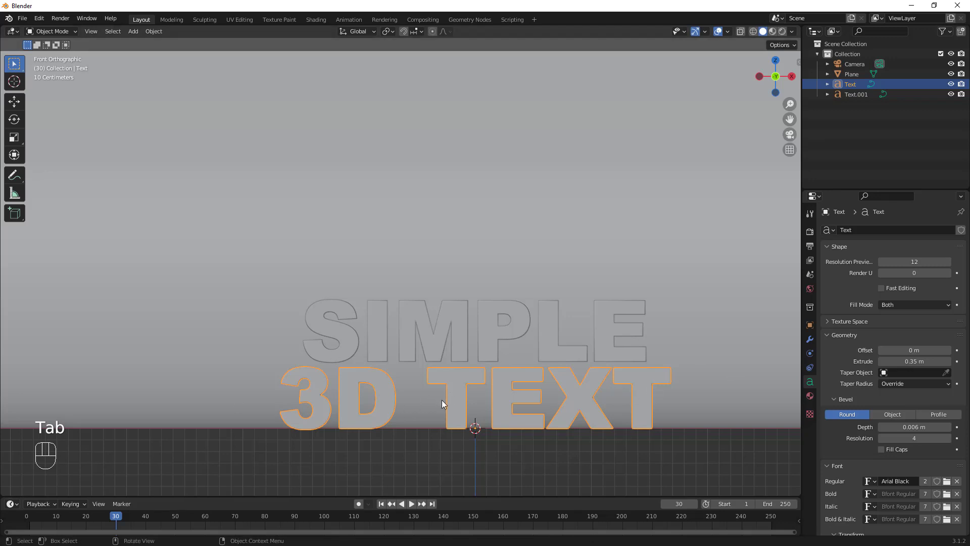
Scale the SIMPLE text up slightly and adjust its height along Z.
left_click_drag(467, 326, 727, 389)
key("s")
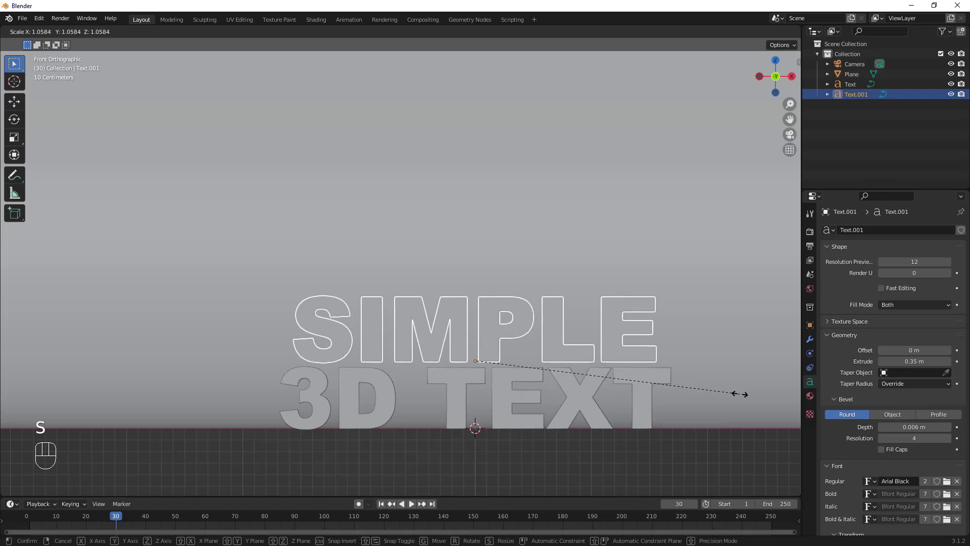
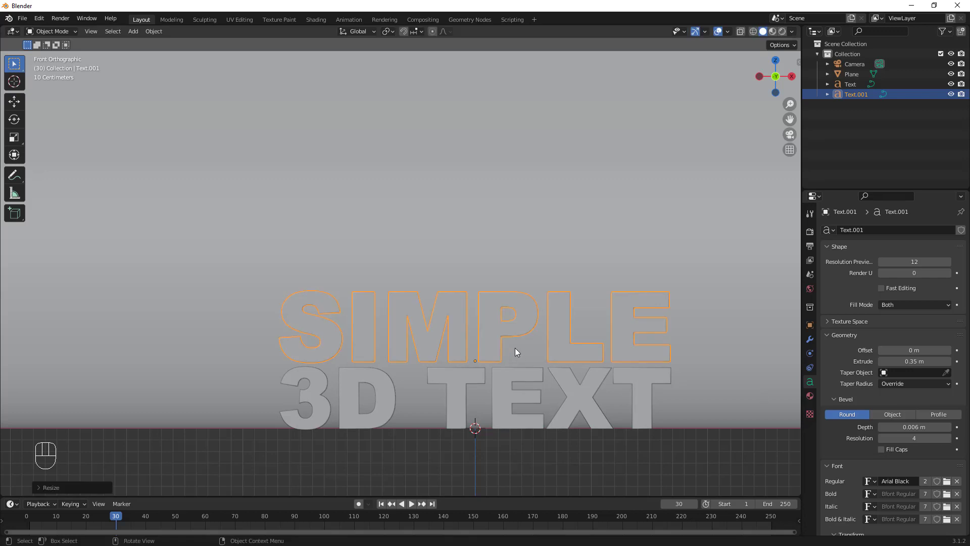
key("g")
key("z")
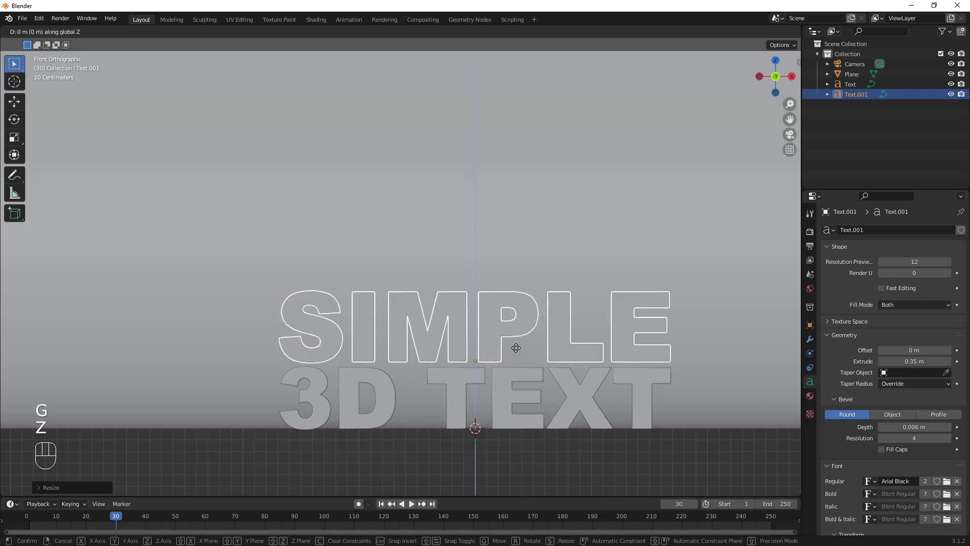
left_click(522, 355)
Push the SIMPLE text back along Y so it sits behind the 3D TEXT line.
left_click_drag(527, 402, 407, 377)
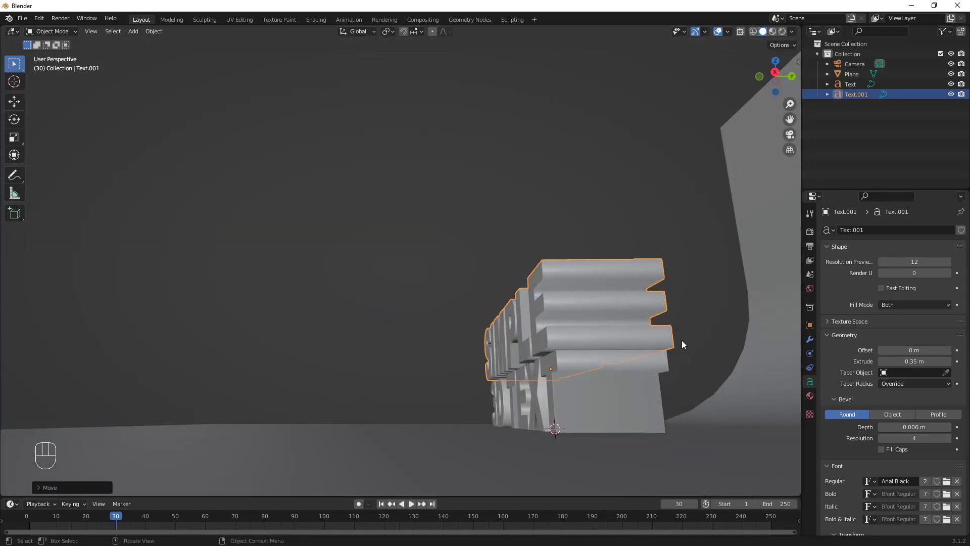
left_click_drag(647, 352, 636, 359)
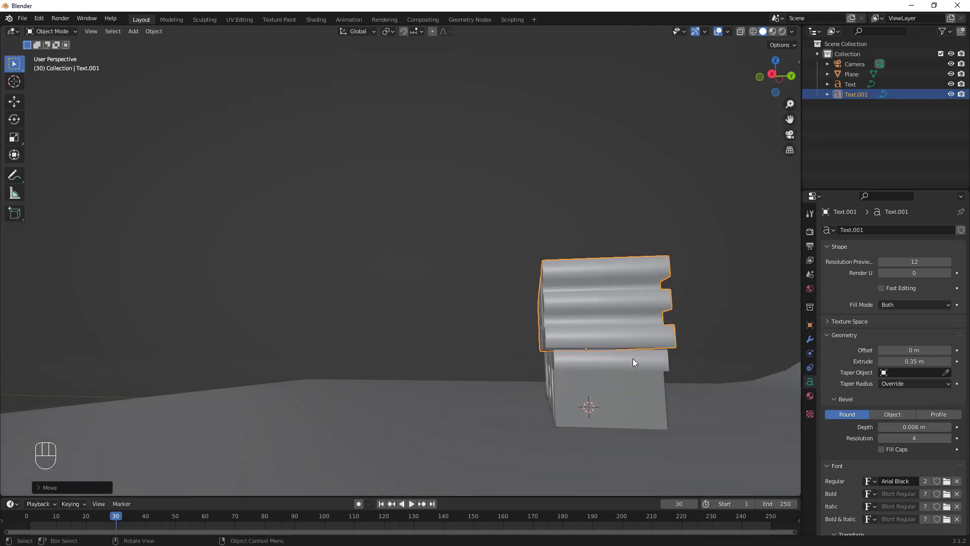
key("g")
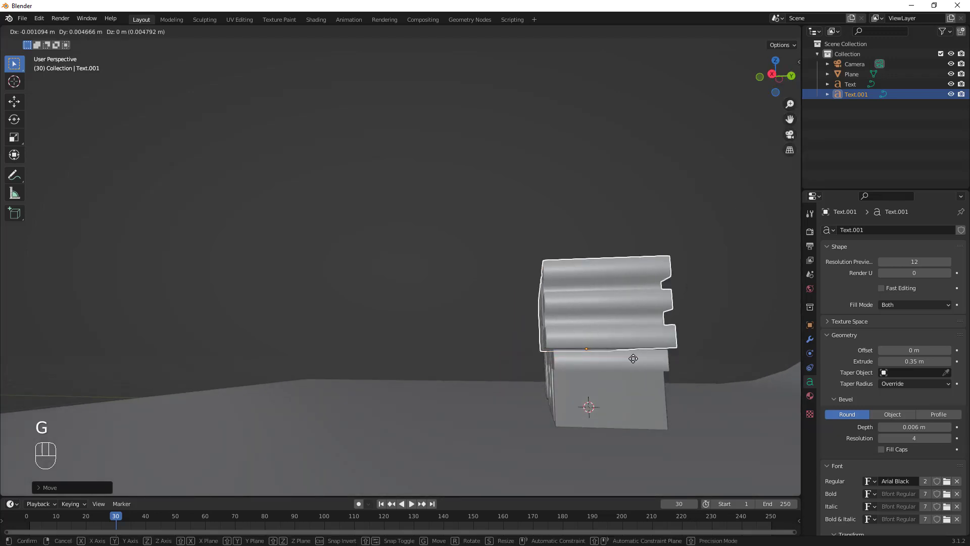
key("y")
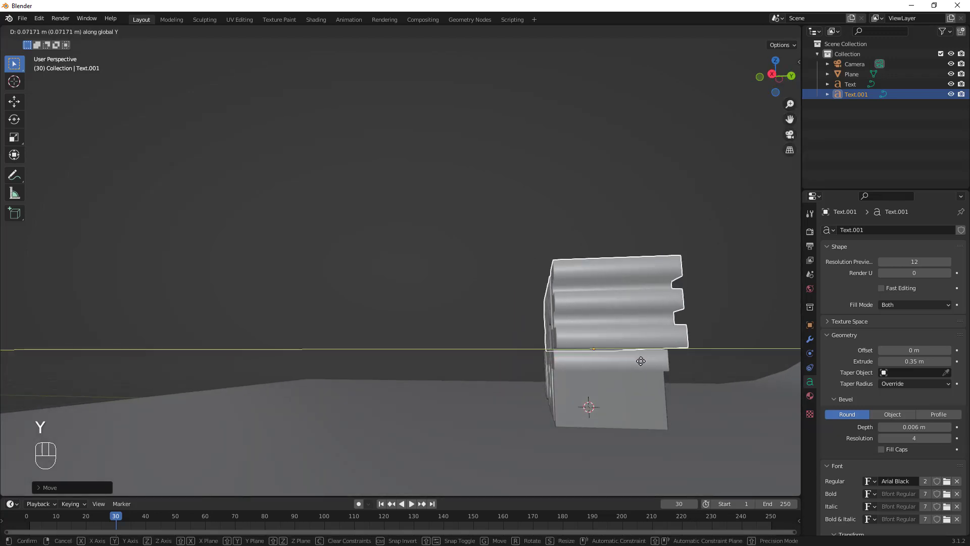
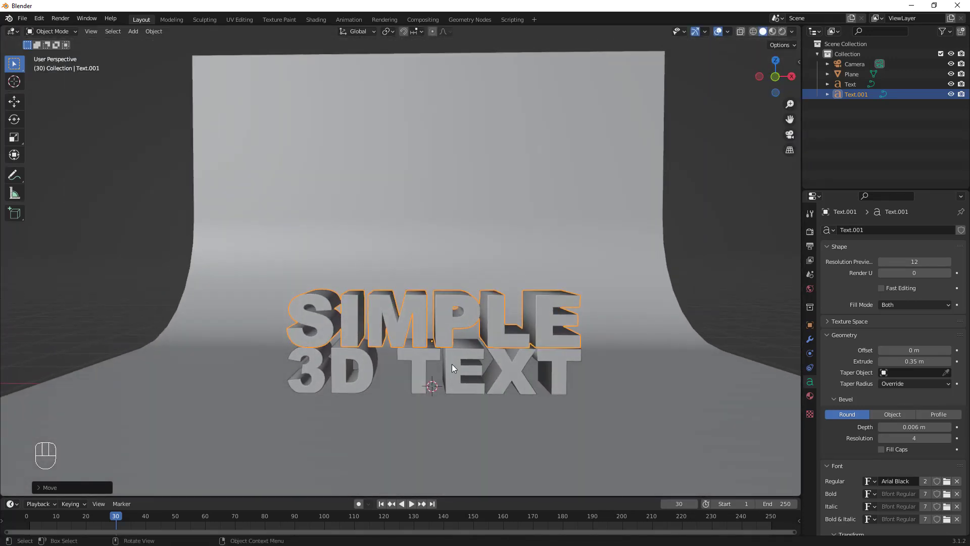
Nudge the curved backdrop vertically, then split the 3D viewport into two side-by-side views.
left_click(463, 452)
left_click_drag(527, 437, 533, 423)
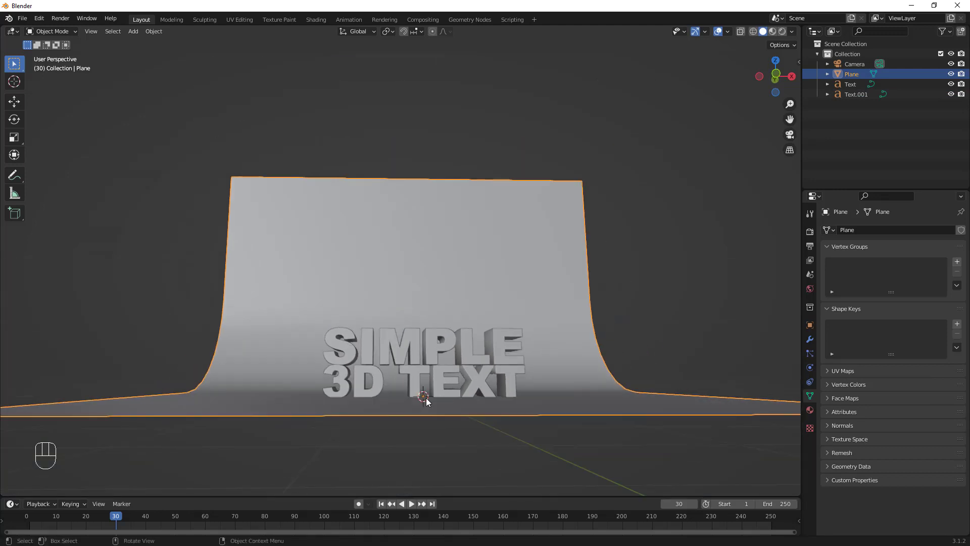
left_click_drag(429, 404, 427, 399)
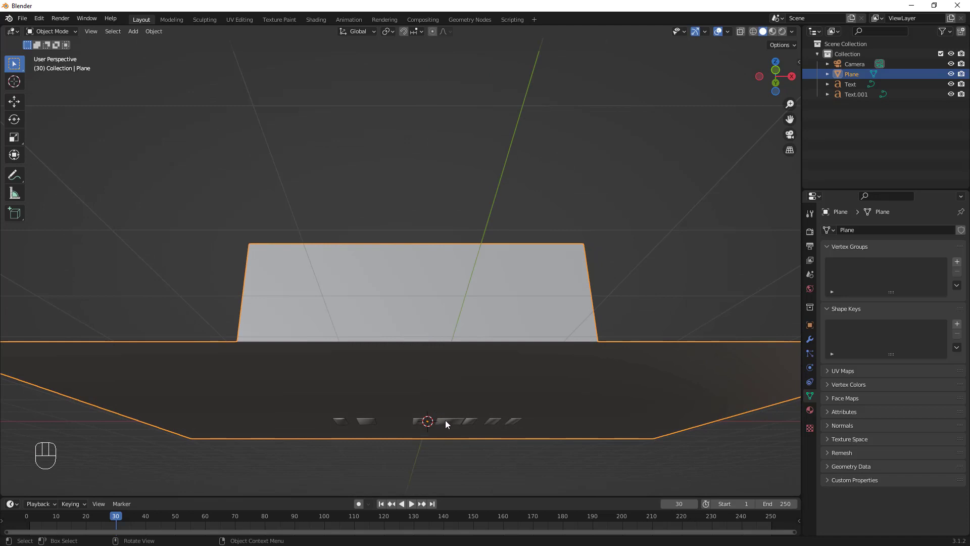
left_click_drag(450, 415, 438, 439)
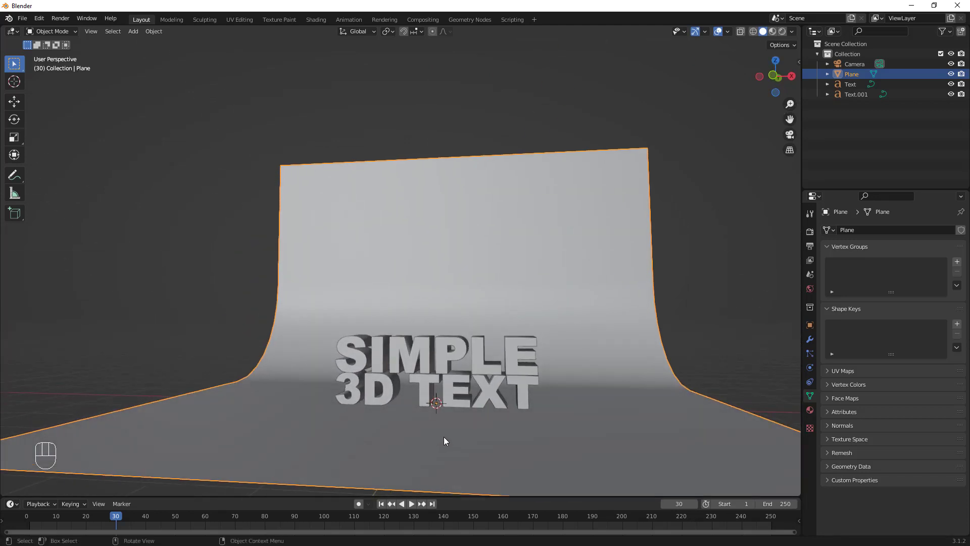
key("g")
key("z")
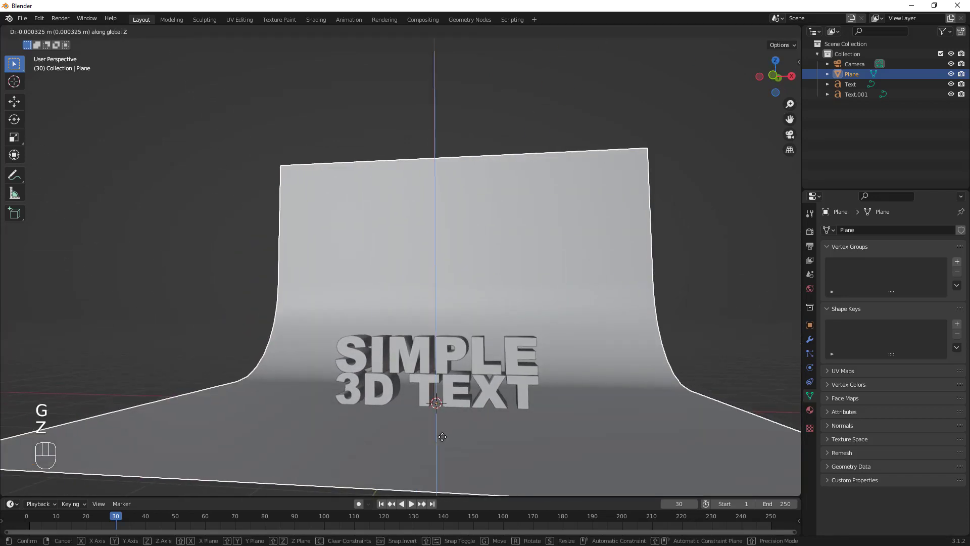
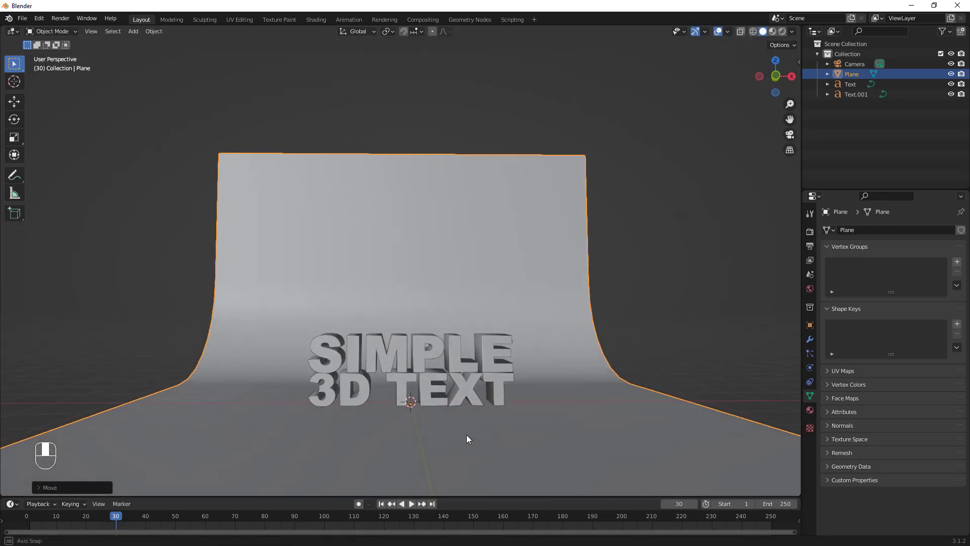
left_click_drag(457, 435, 449, 448)
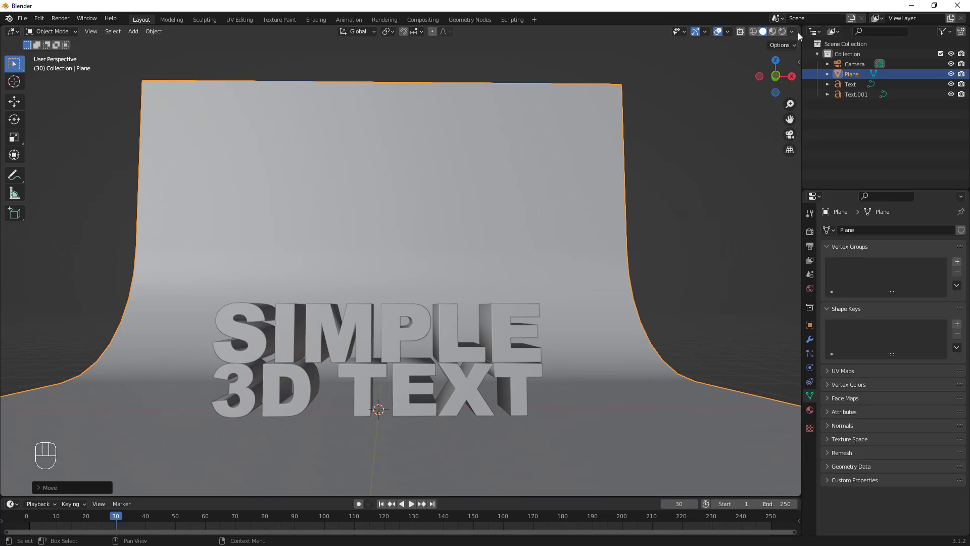
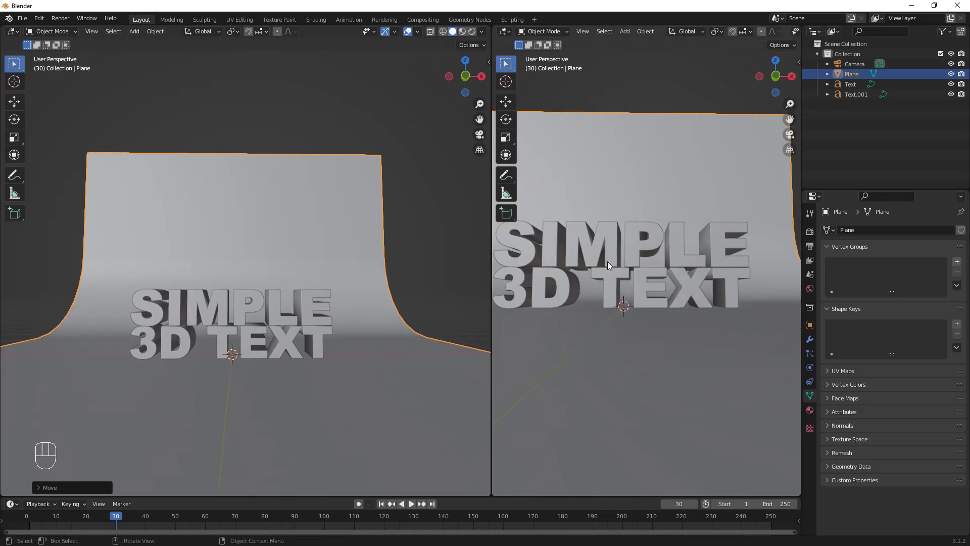
Set the right view to the camera and reframe its shot of the text.
middle_click(647, 267)
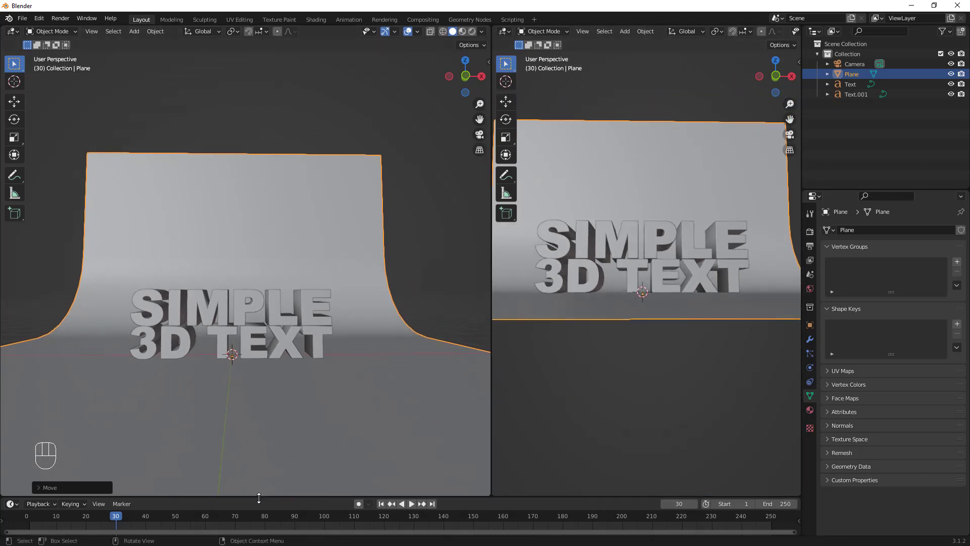
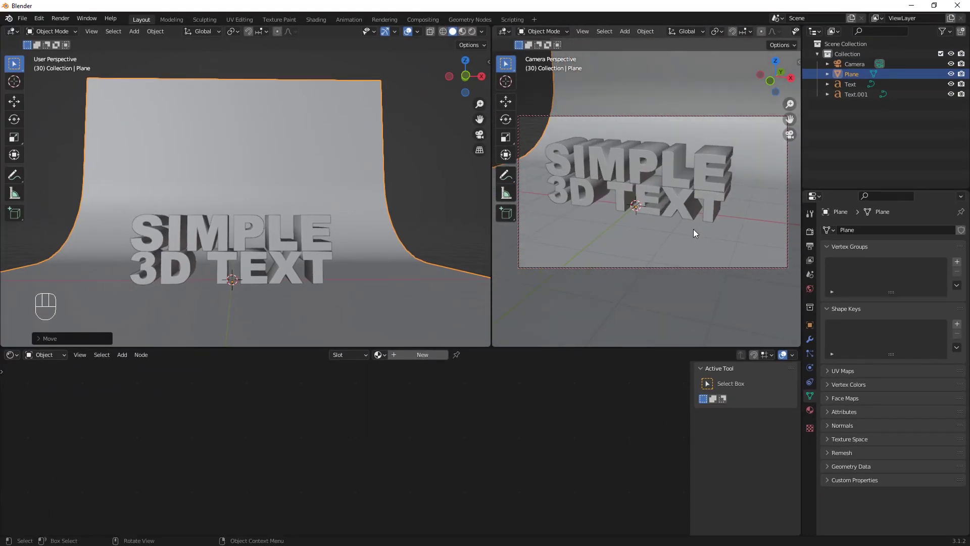
left_click_drag(710, 226, 645, 229)
Adjust the camera framing and the left view of the scene.
middle_click(654, 232)
left_click_drag(666, 232, 679, 237)
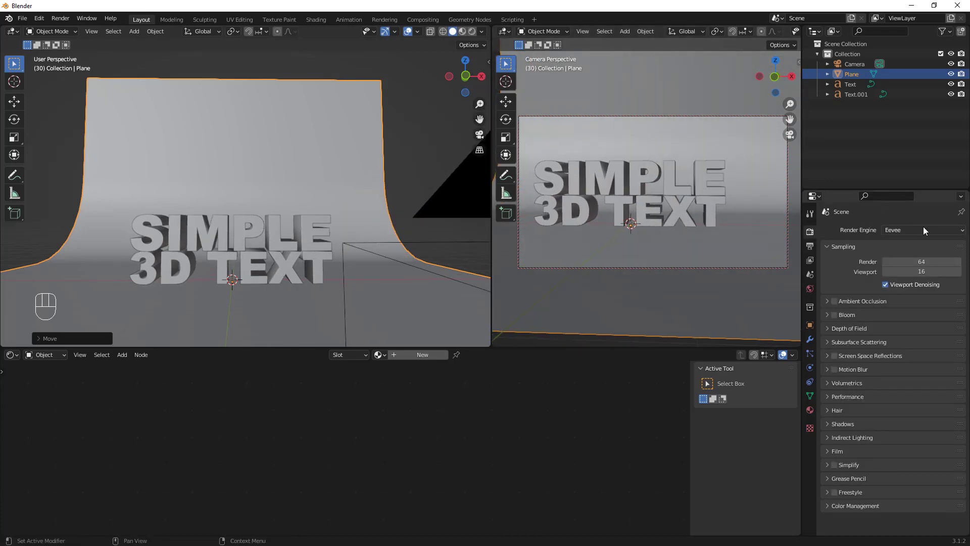
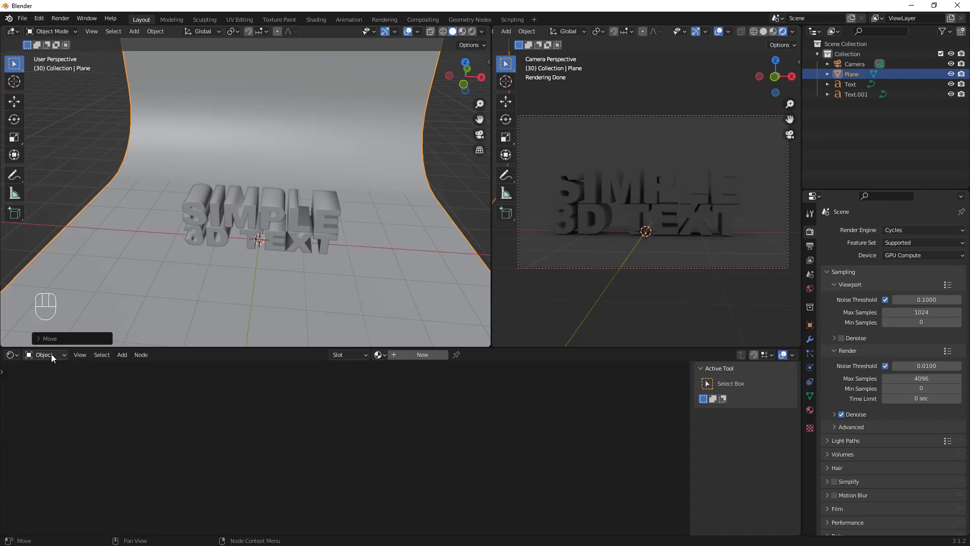
Add an Environment Texture with an HDRI image feeding the world background.
left_click_drag(54, 357, 234, 444)
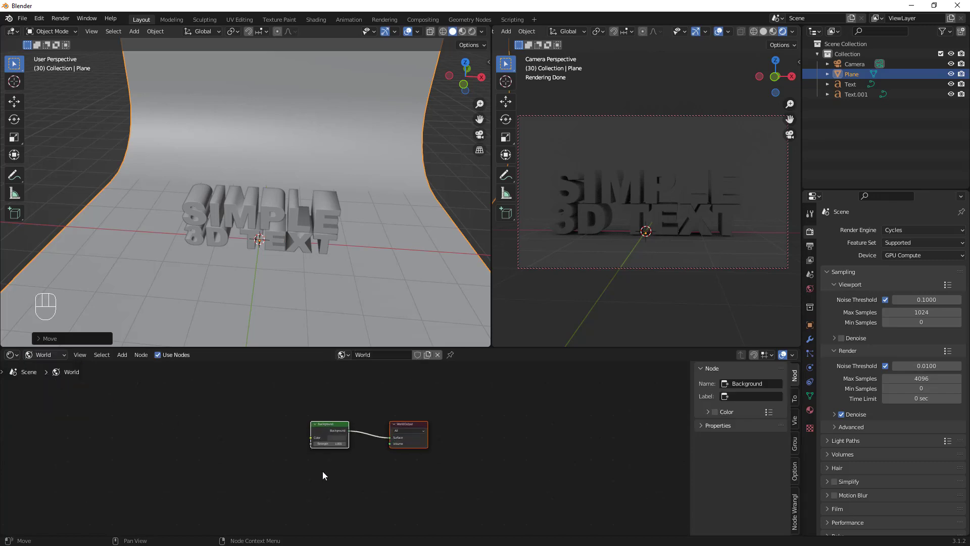
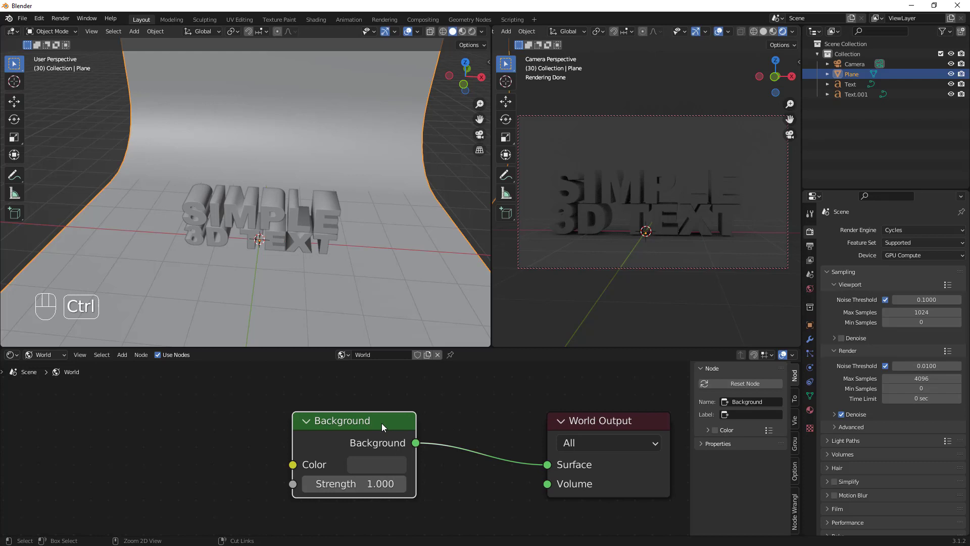
key("ctrl+t")
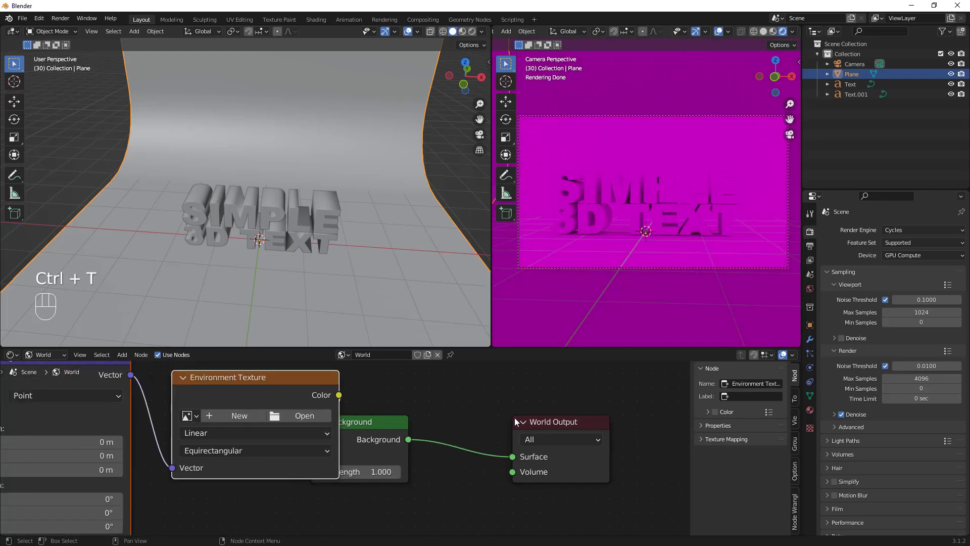
left_click(537, 422)
left_click(378, 427)
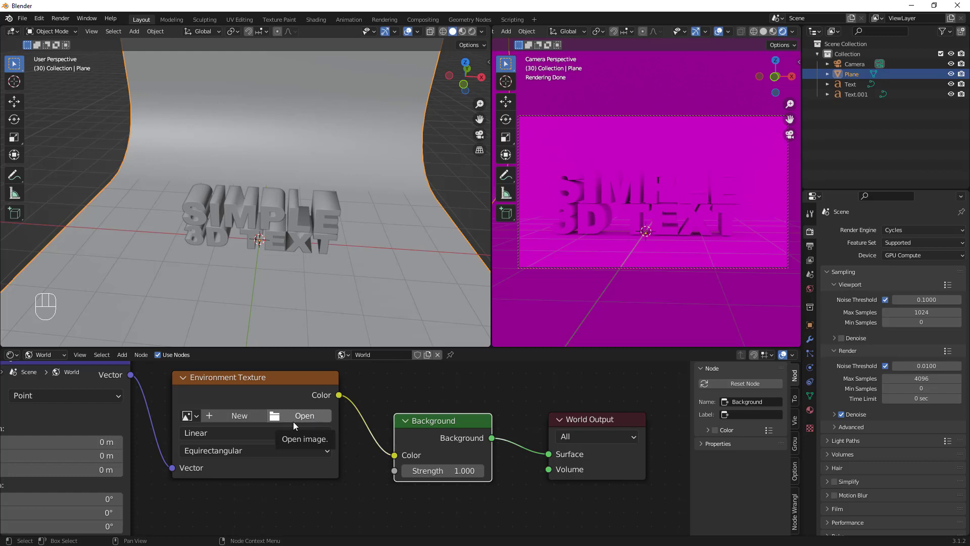
left_click_drag(305, 418, 338, 417)
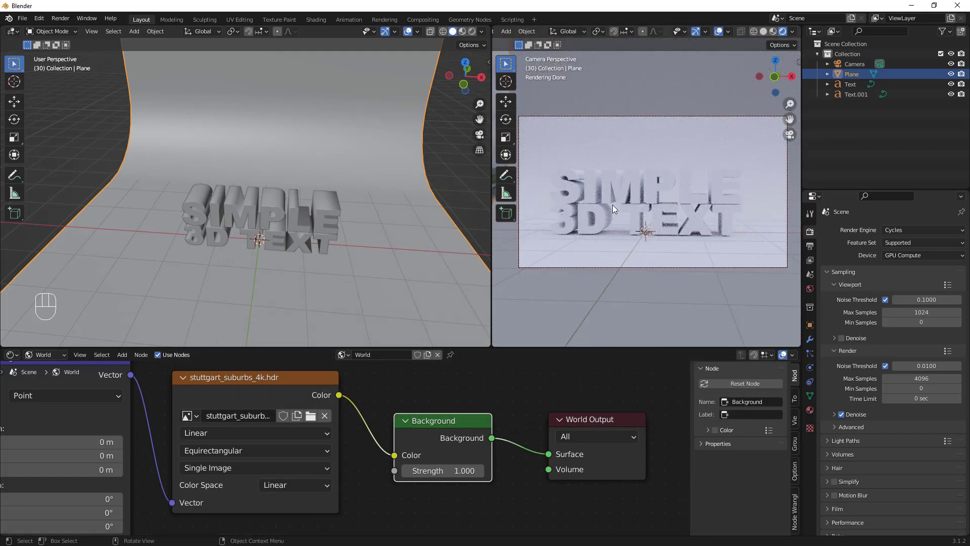
Orbit out to inspect the HDRI surroundings, then return to the camera's framing.
left_click_drag(731, 229, 763, 233)
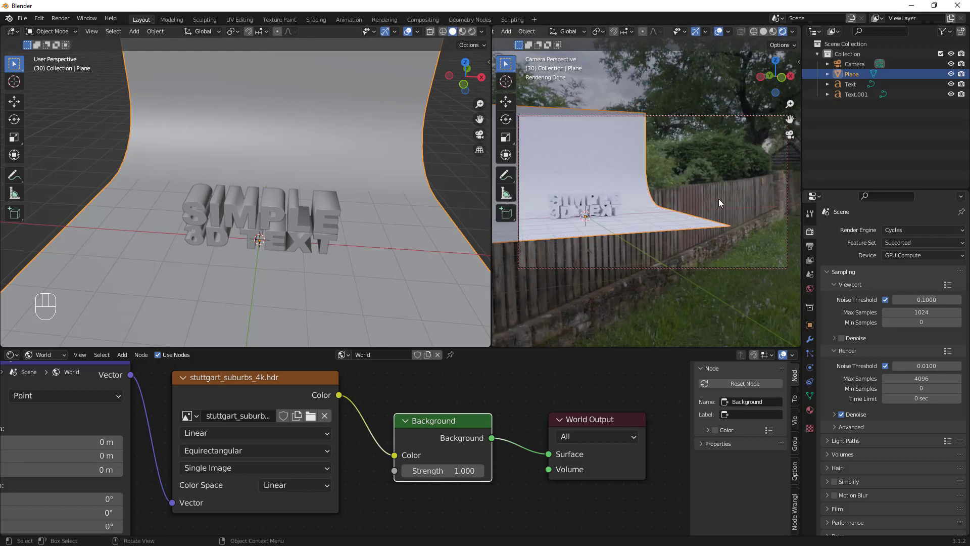
left_click(591, 207)
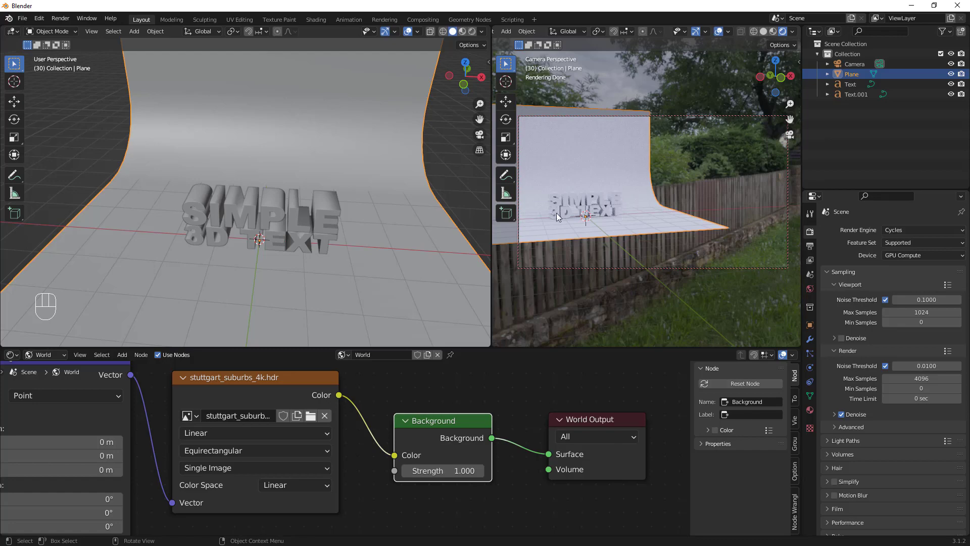
left_click_drag(602, 217, 675, 224)
left_click_drag(718, 232, 689, 233)
left_click_drag(689, 234, 679, 230)
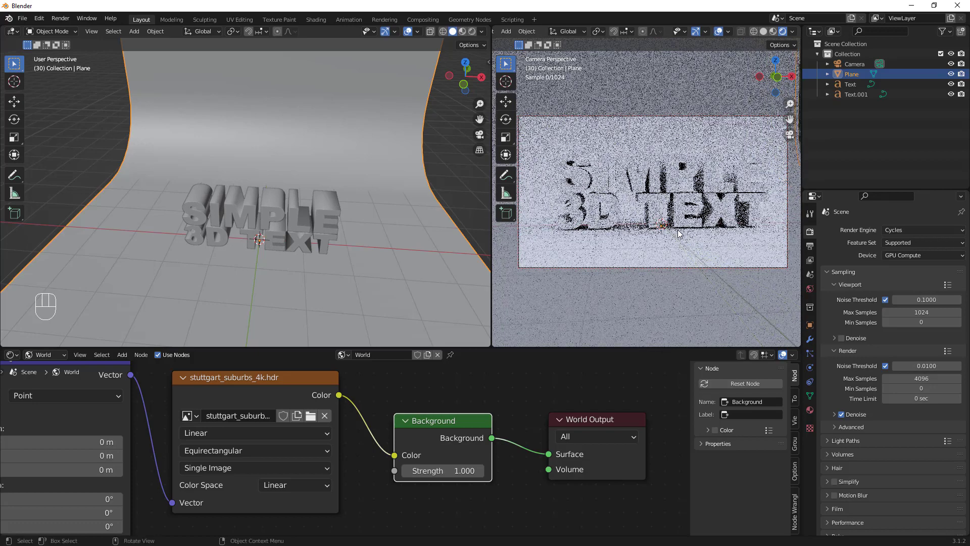
left_click_drag(684, 233, 673, 234)
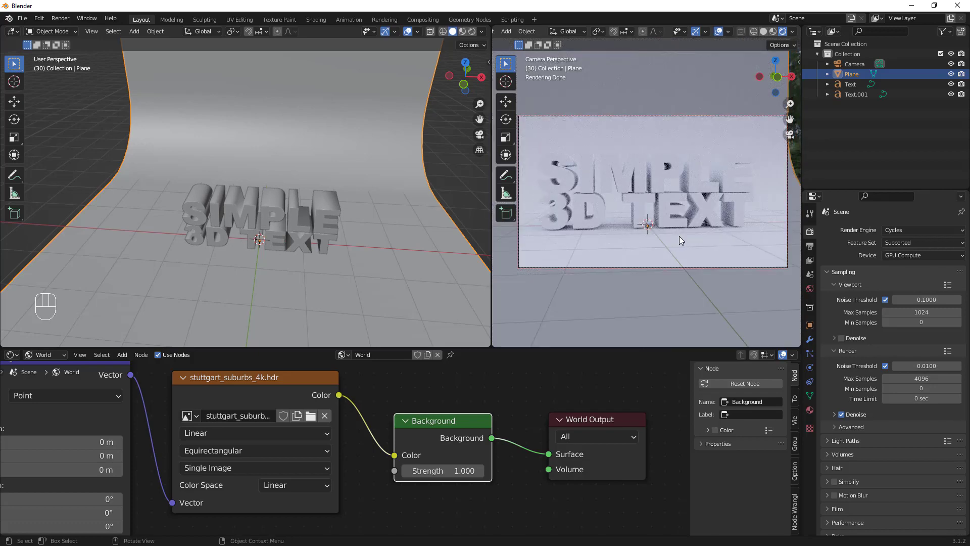
Create a near-black, fully metallic material on the backdrop plane, then select the SIMPLE text.
middle_click(689, 238)
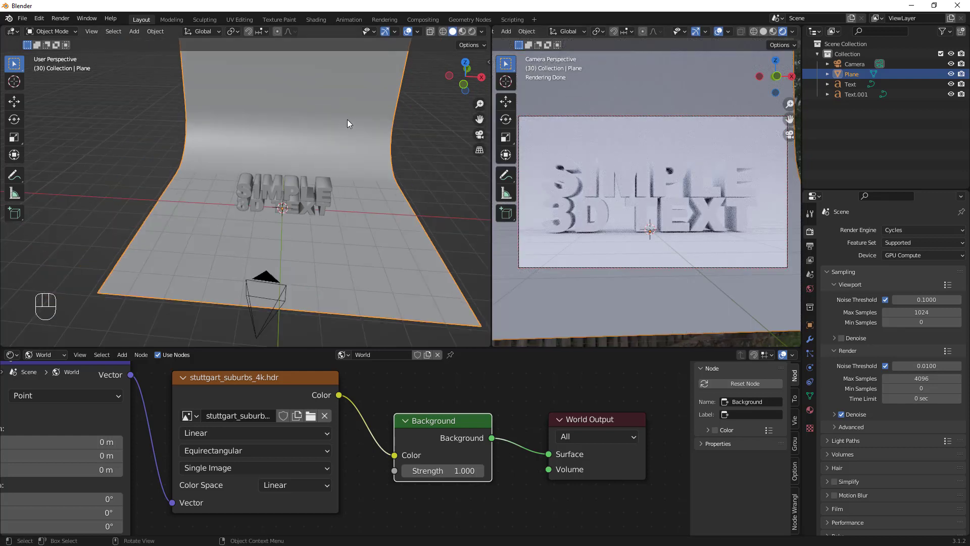
left_click_drag(48, 352, 114, 390)
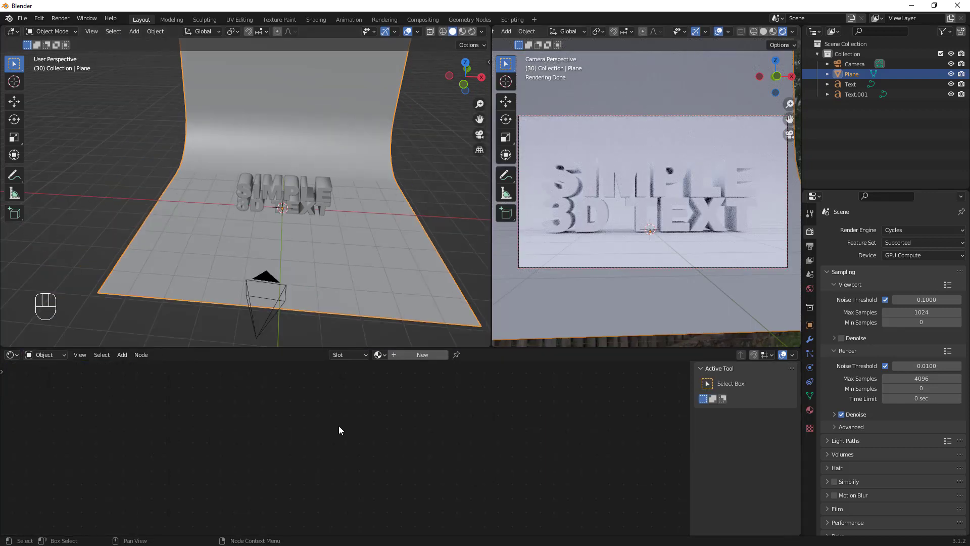
left_click(425, 360)
middle_click(361, 484)
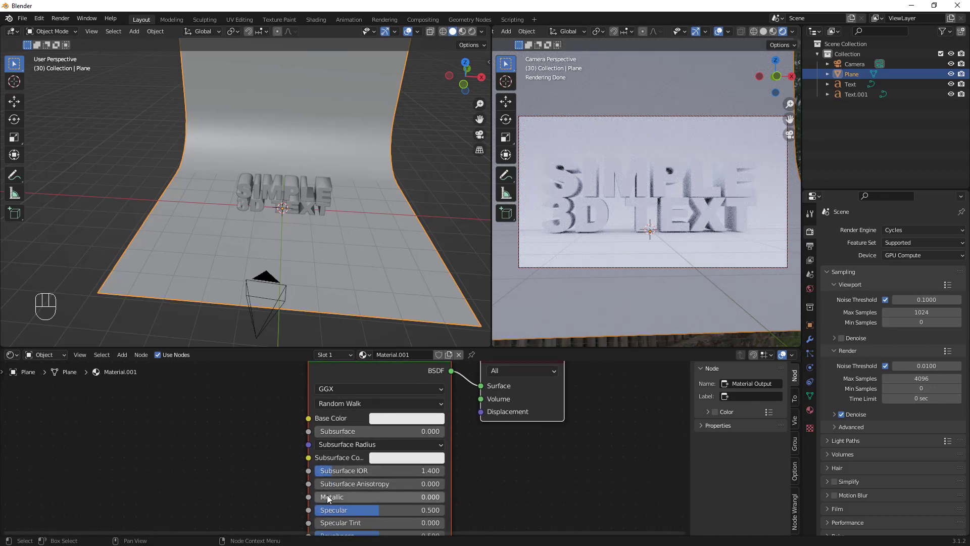
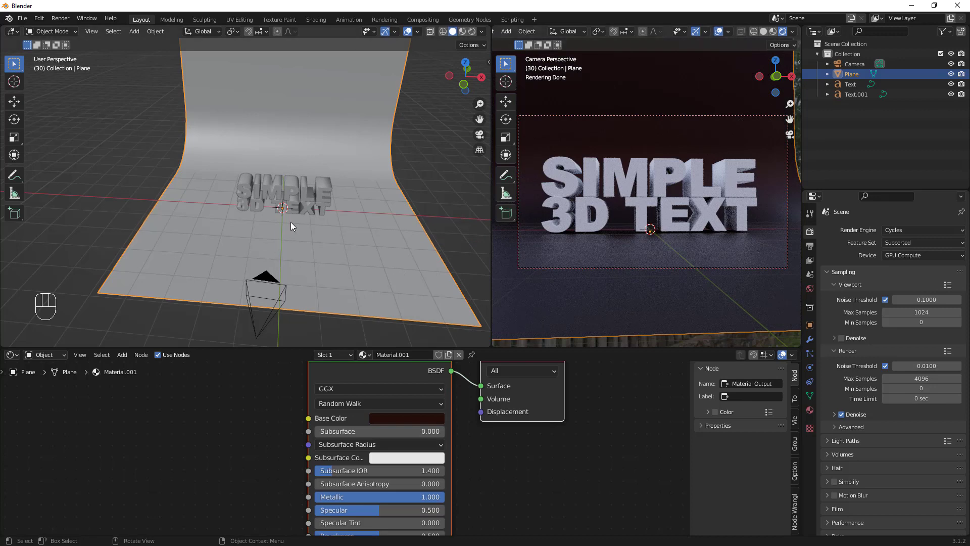
left_click_drag(315, 198, 300, 176)
left_click(308, 178)
Give SIMPLE a white material and 3D TEXT a gold one, Metallic 1.0, Roughness 0.427, overlays hidden.
left_click(432, 360)
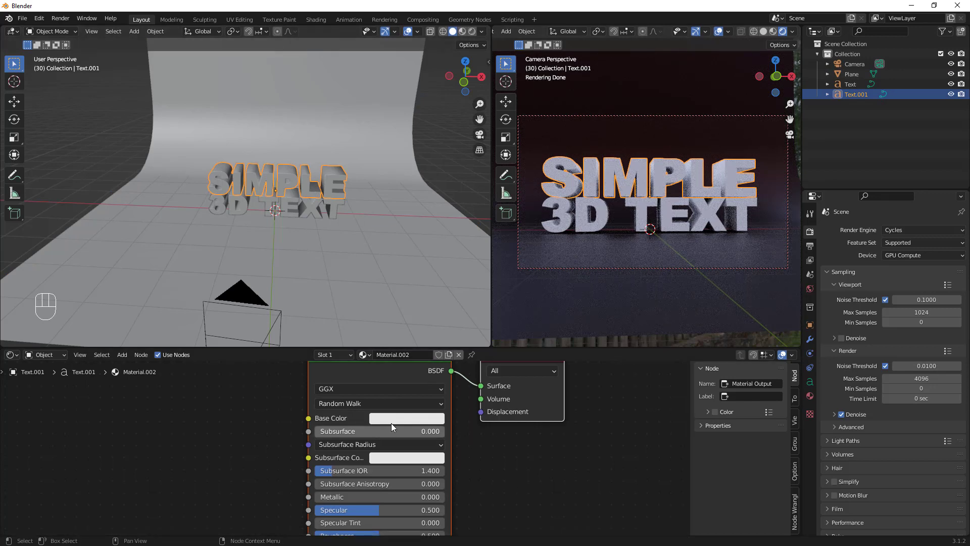
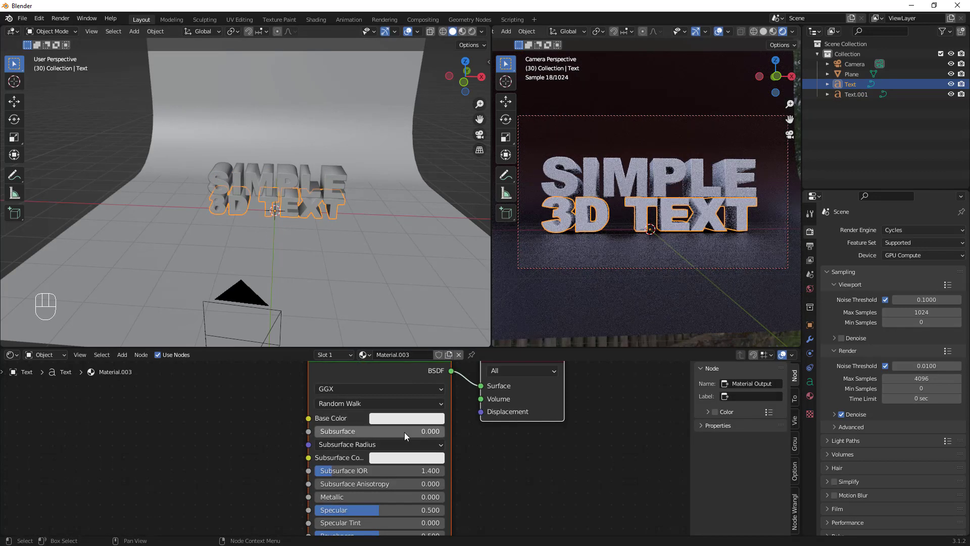
left_click(410, 418)
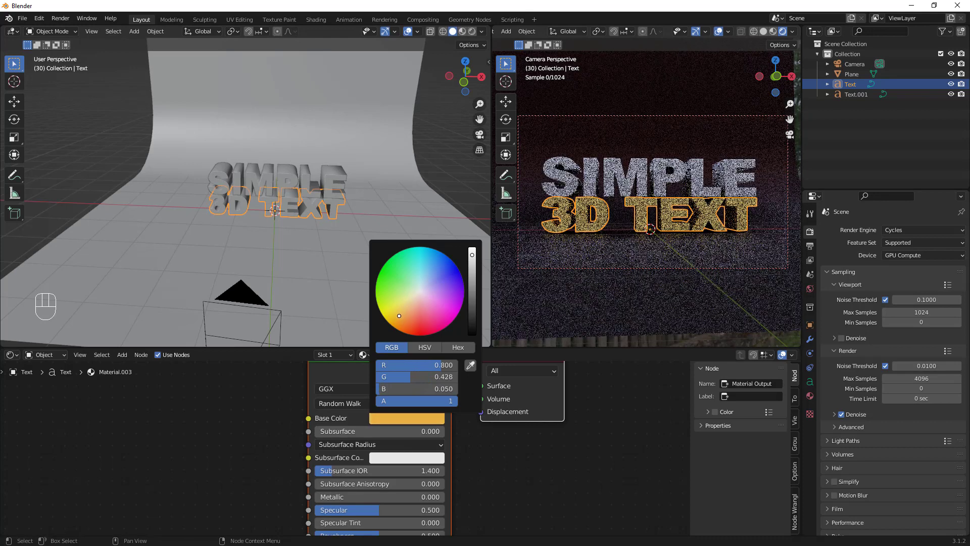
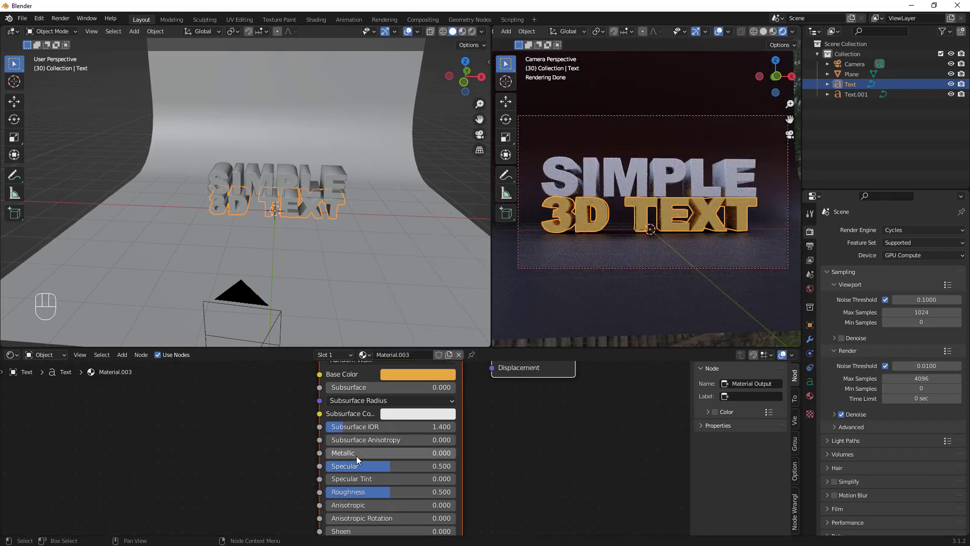
left_click_drag(361, 457, 444, 465)
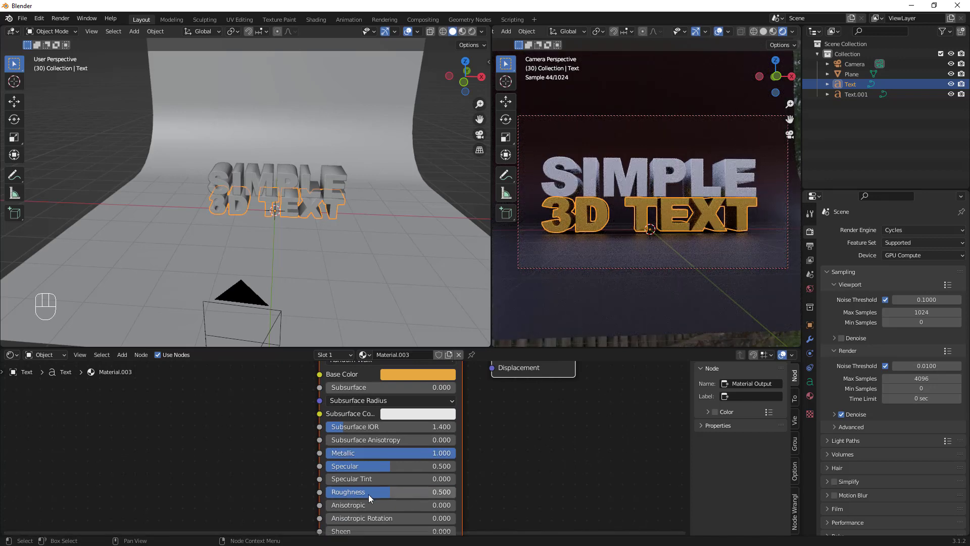
left_click(385, 500)
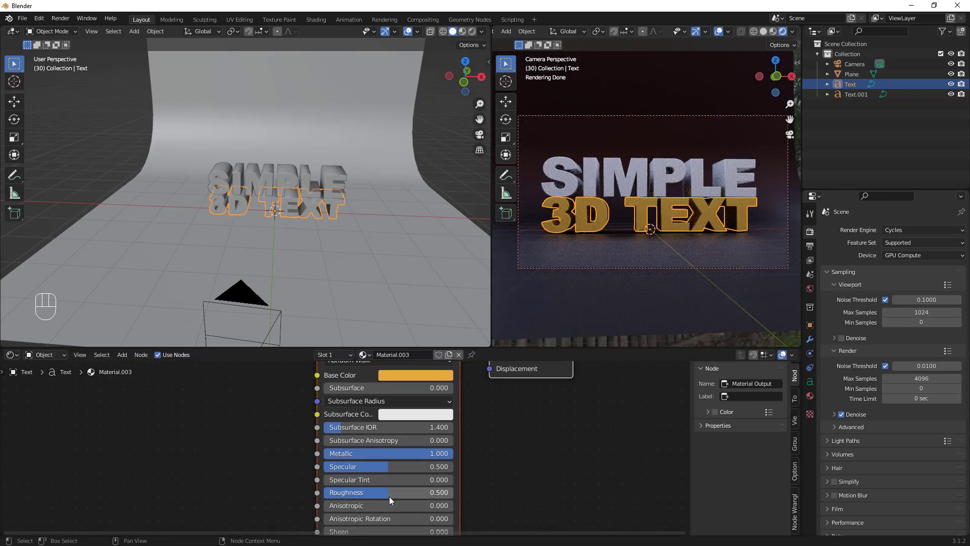
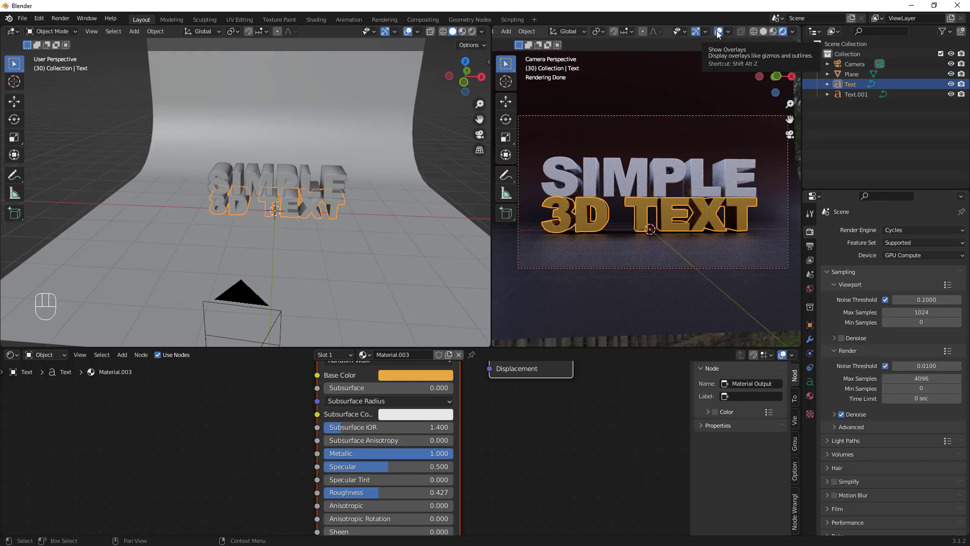
left_click(720, 33)
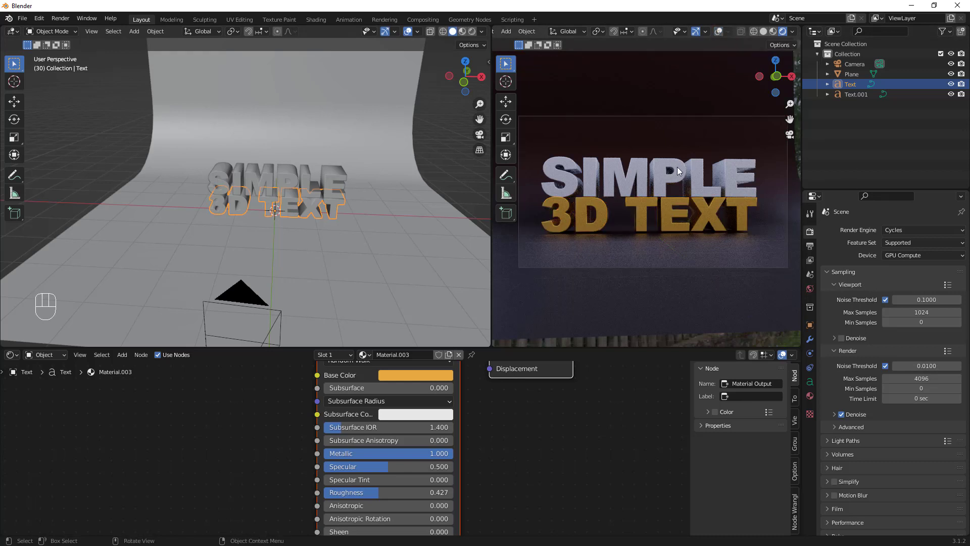
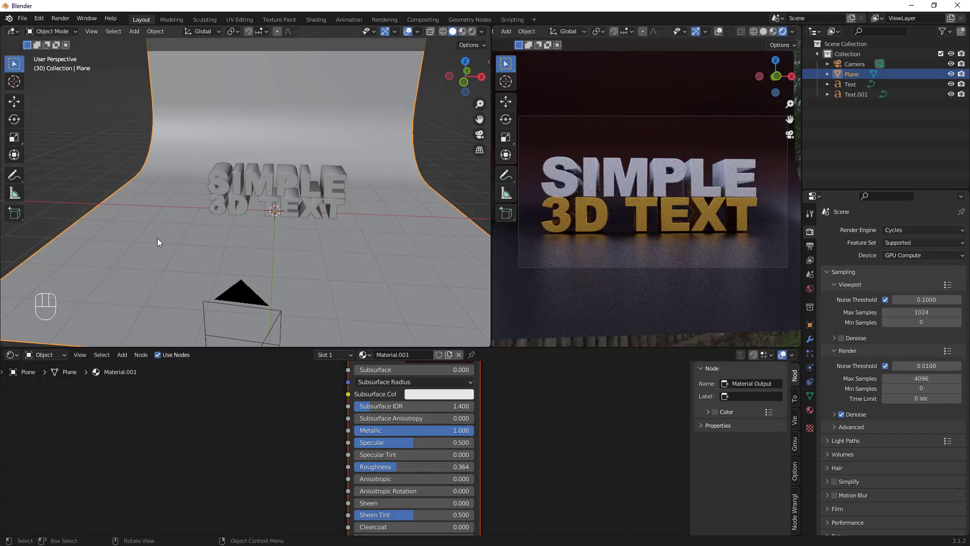
Add an area light, raise it above the text and scale it to about 1.24.
middle_click(265, 205)
key("shift+a")
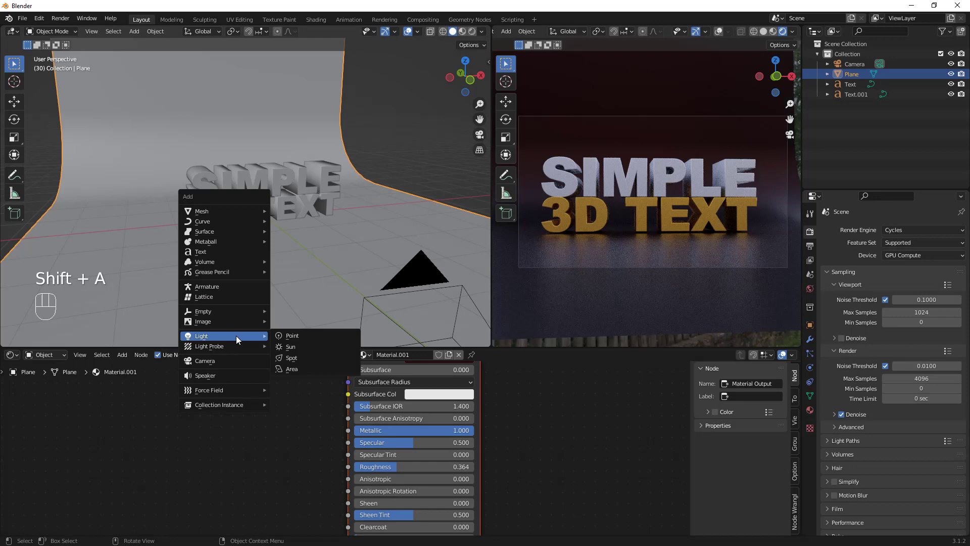
left_click_drag(286, 276, 297, 223)
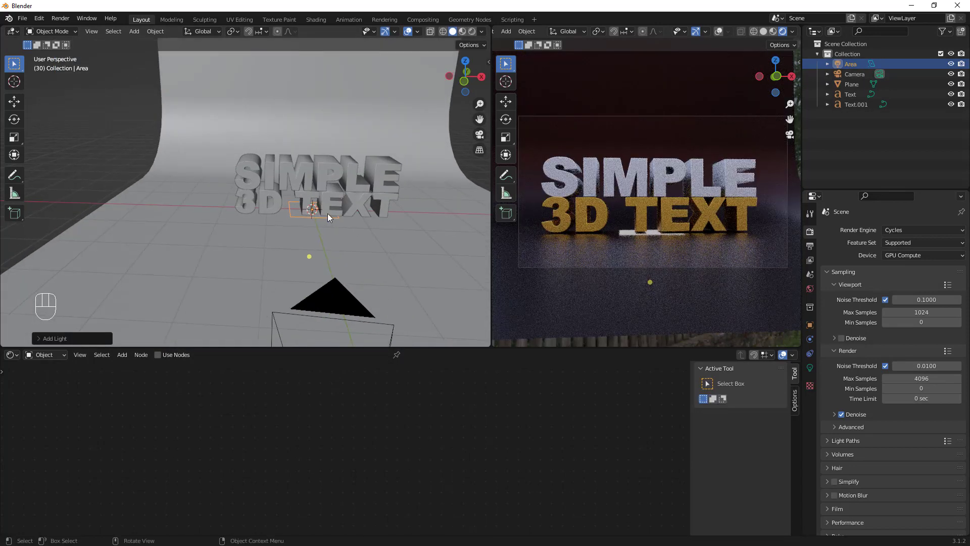
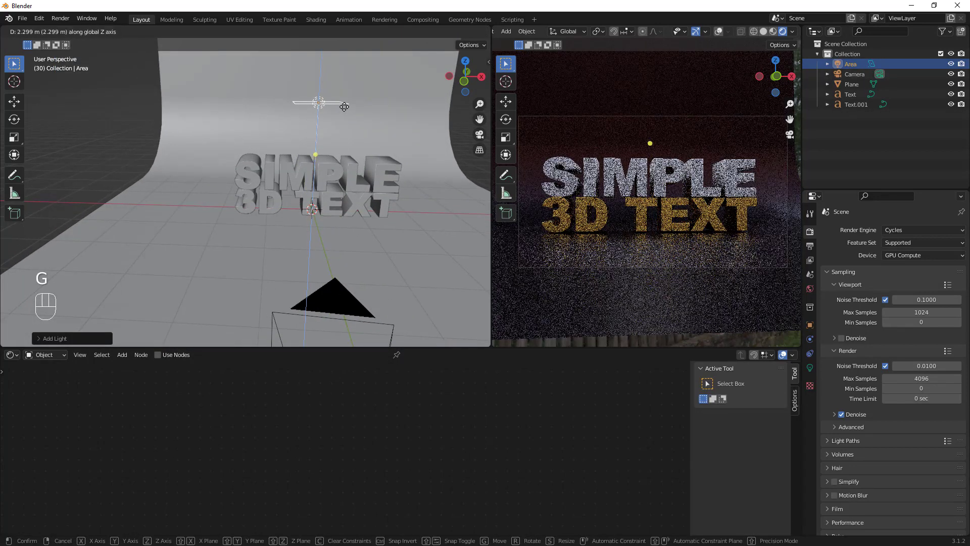
left_click_drag(329, 146, 337, 169)
key("g")
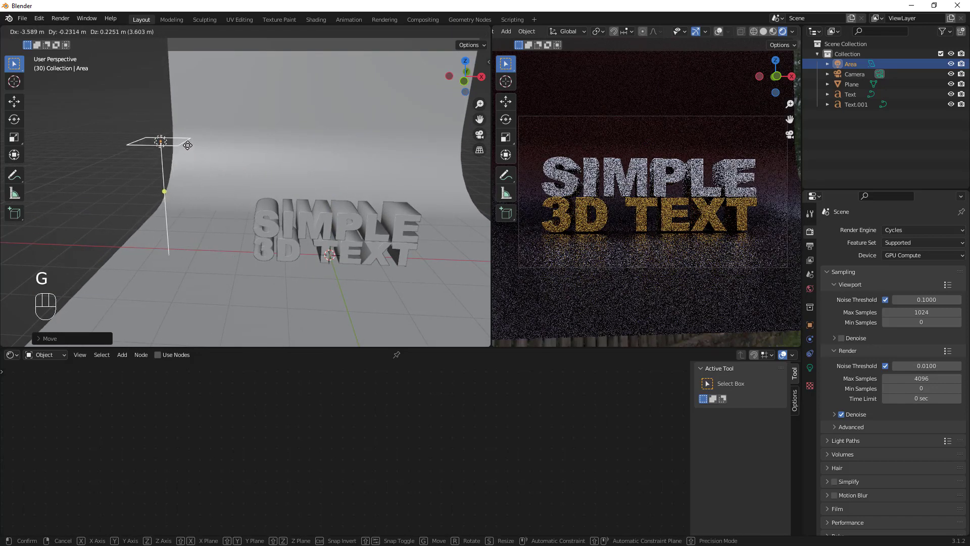
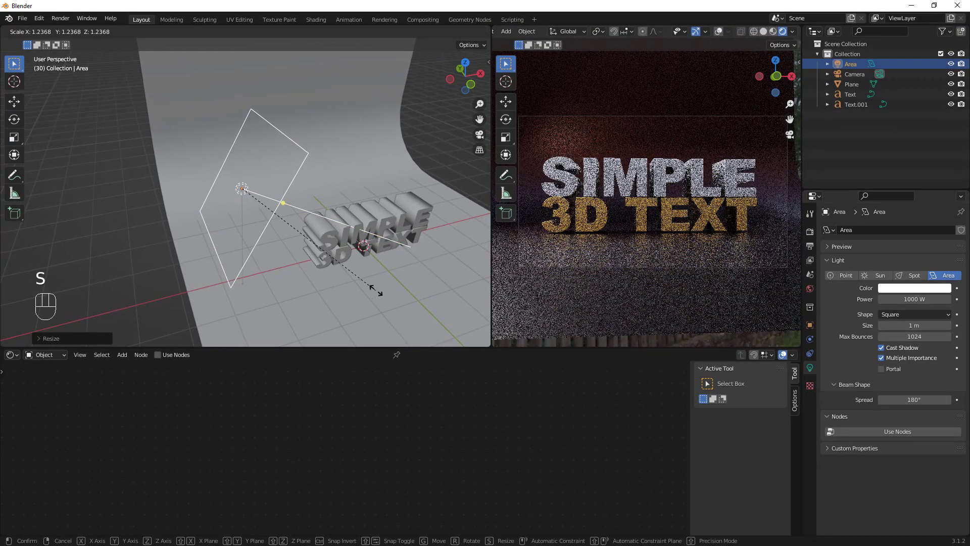
middle_click(314, 284)
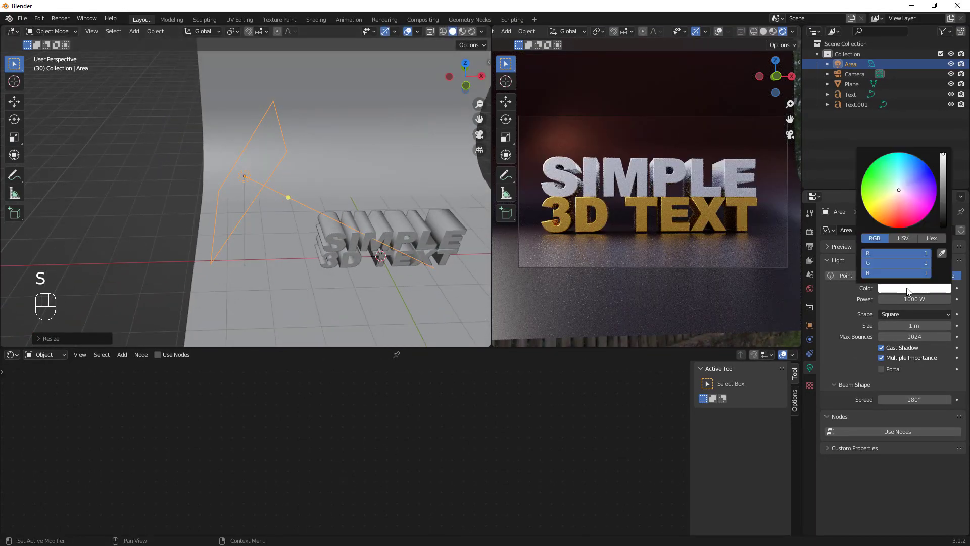
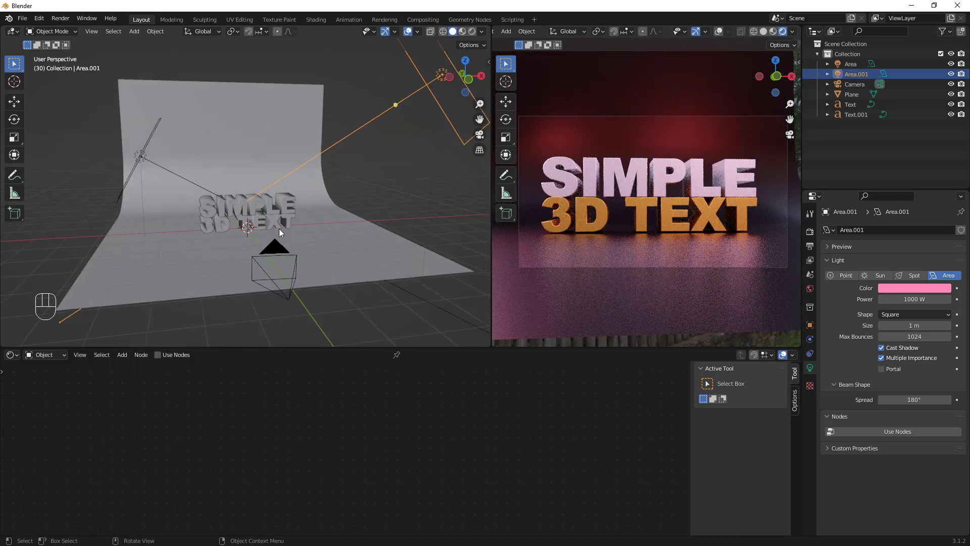
Tint the duplicated Area.001 light blue at 1000 W on the opposite side of the text.
left_click(935, 292)
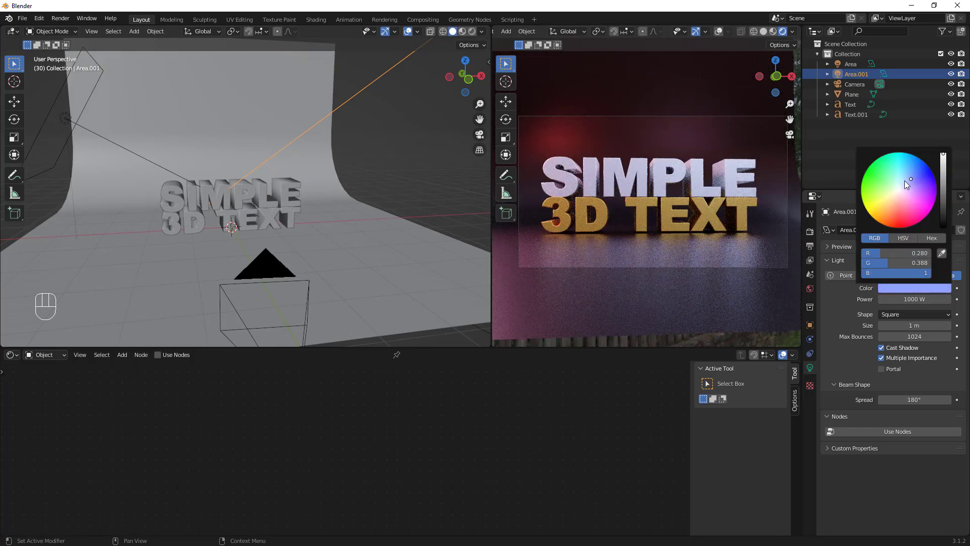
left_click_drag(287, 191, 274, 216)
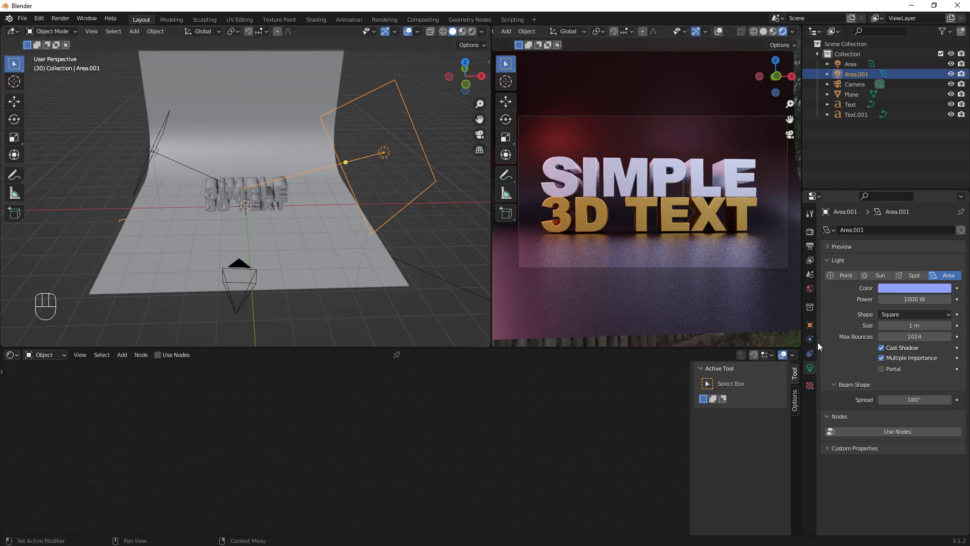
left_click(816, 233)
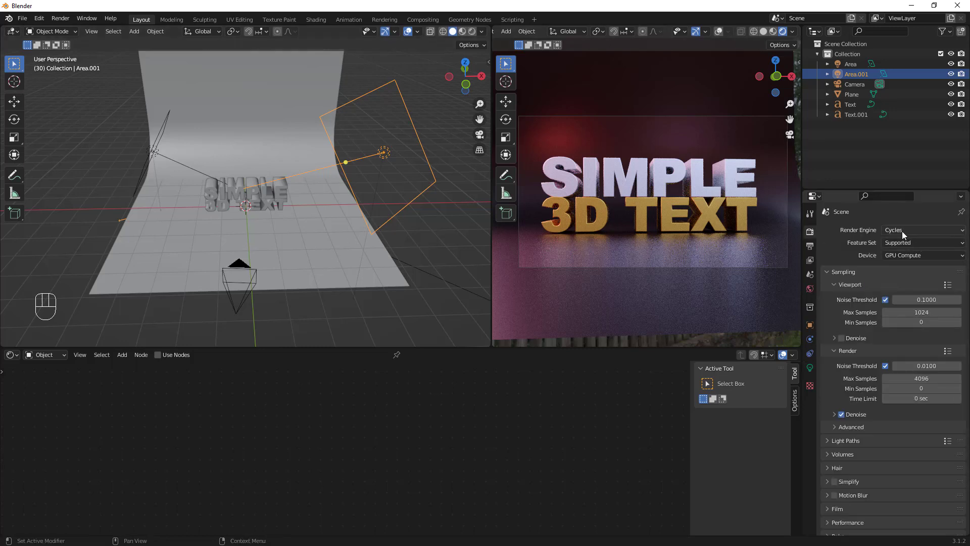
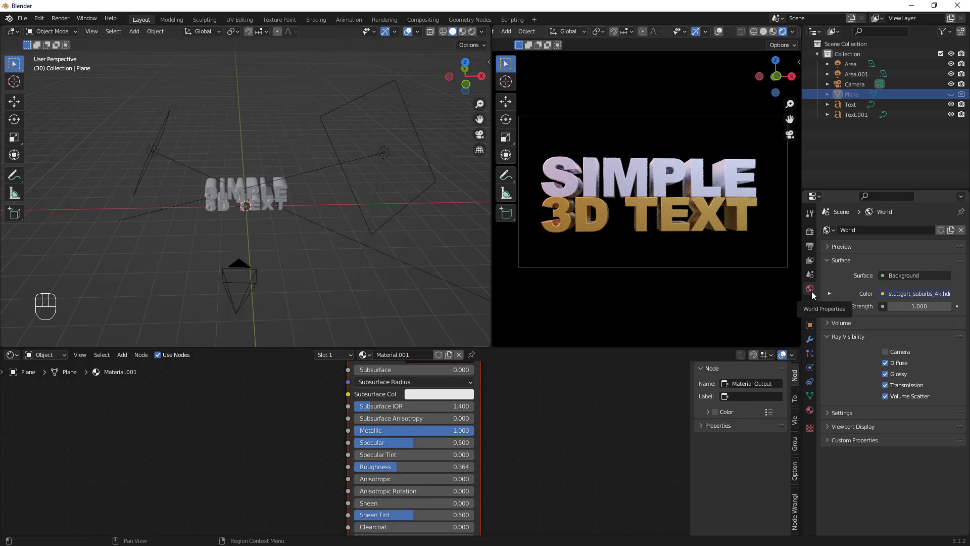
Return to the render settings after hiding the world HDRI from the camera.
left_click(816, 234)
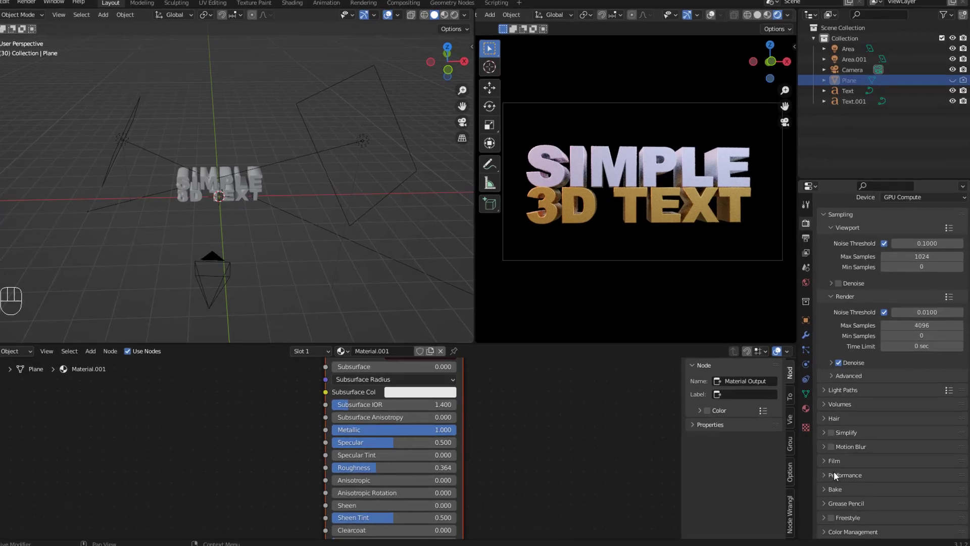